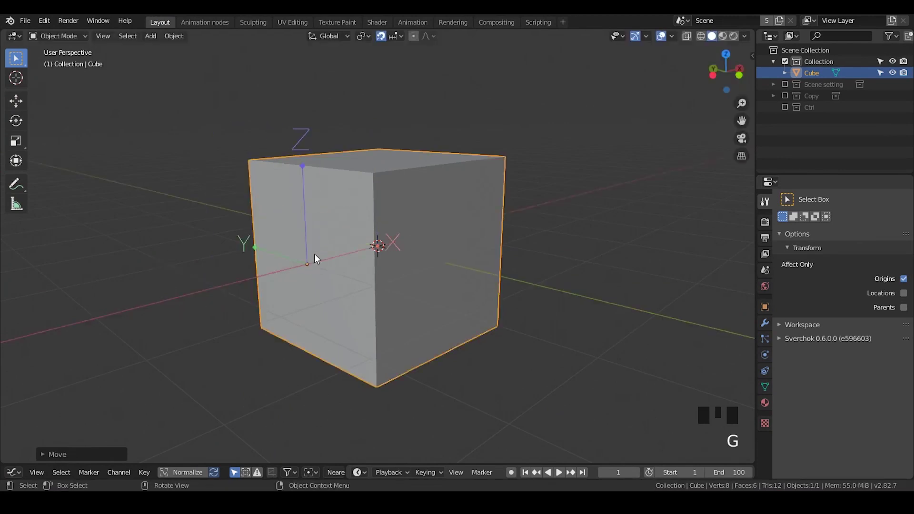
# Frame the default cube and bring up the snapping options with Shift+S
pyautogui.moveTo(333, 256); pyautogui.dragTo(908, 281)
pyautogui.click(909, 281)
pyautogui.press('shift+Tab')
pyautogui.moveTo(372, 279); pyautogui.dragTo(383, 253)
pyautogui.moveTo(383, 253); pyautogui.dragTo(392, 244)
pyautogui.press('shift+s')
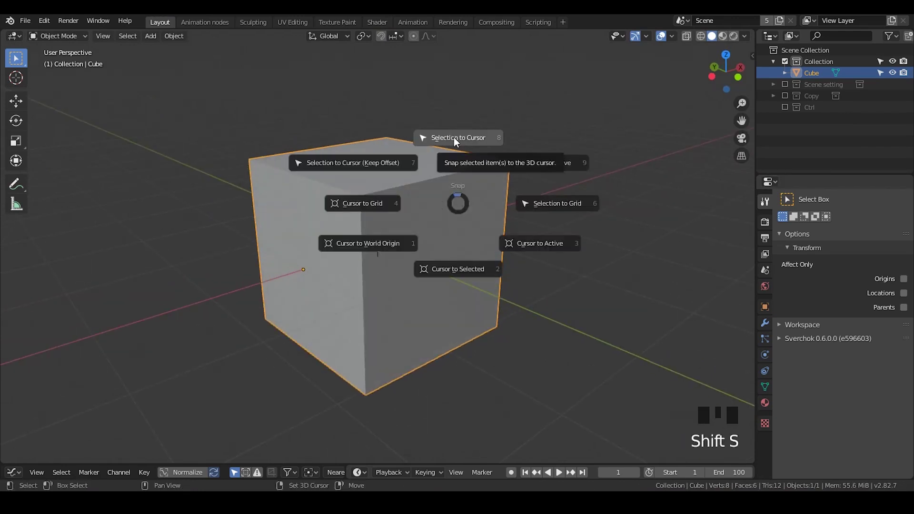
pyautogui.middleClick(466, 231)
# Scale the cube down along Z into a thin slab
pyautogui.press('Tab')
pyautogui.press('s')
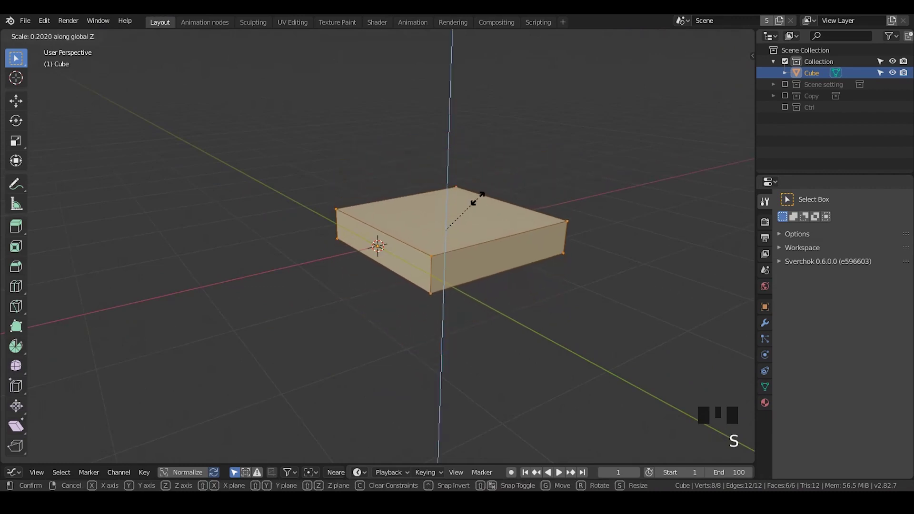
pyautogui.press('Tab')
# Scale the slab along X so it becomes a long strip
pyautogui.press('s')
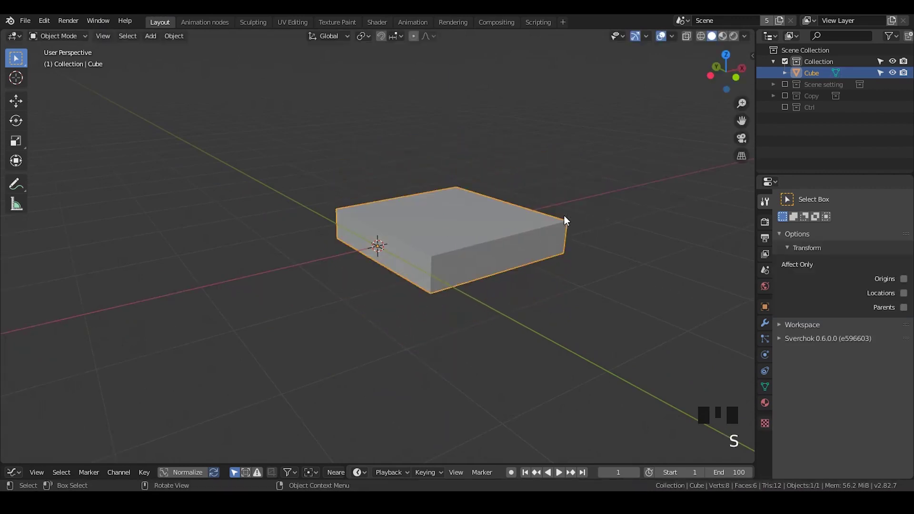
pyautogui.press('s')
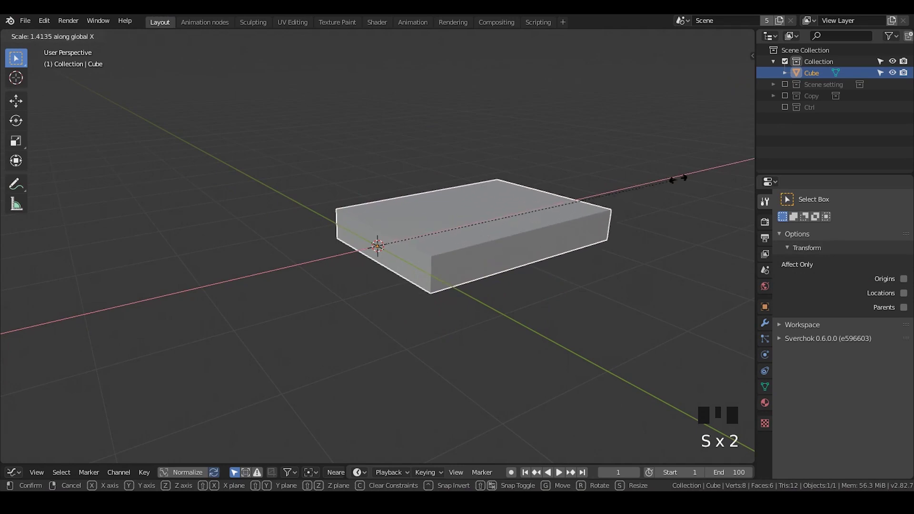
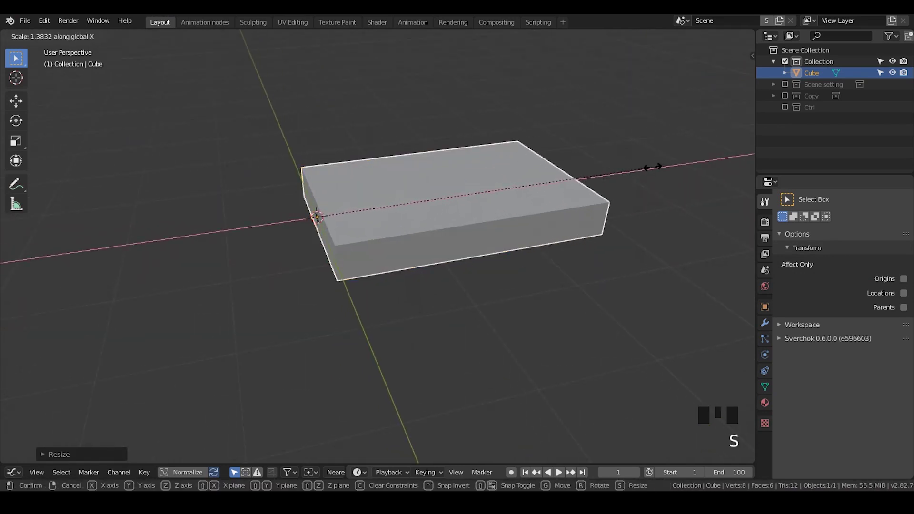
pyautogui.moveTo(545, 252); pyautogui.dragTo(598, 242)
# Scale the slab narrower along Y, leaving a long flat block
pyautogui.press('s')
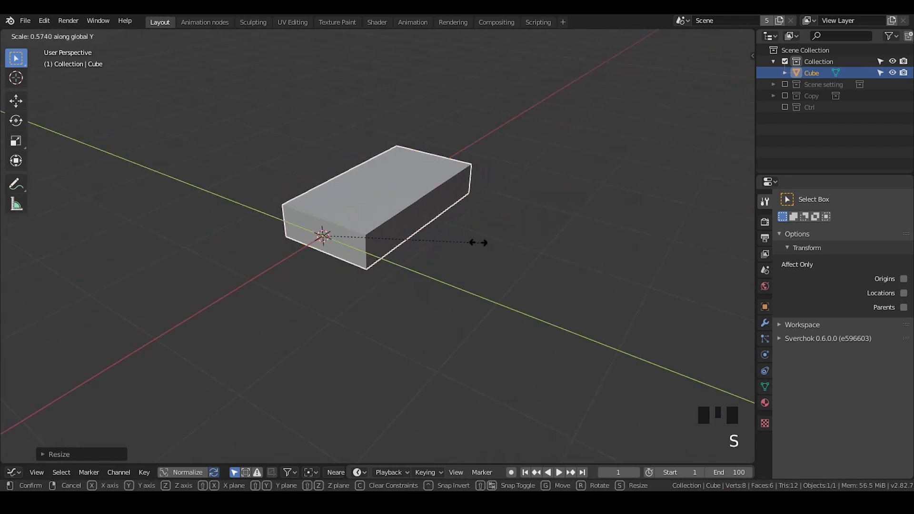
pyautogui.moveTo(507, 245); pyautogui.dragTo(580, 179)
pyautogui.press('s')
pyautogui.moveTo(488, 220); pyautogui.dragTo(480, 244)
pyautogui.scroll(3)
pyautogui.moveTo(764, 328); pyautogui.dragTo(764, 303)
# Add a Subdivision Surface modifier set to Simple with viewport level 4 and lower render level
pyautogui.click(805, 208)
pyautogui.moveTo(718, 393); pyautogui.dragTo(869, 262)
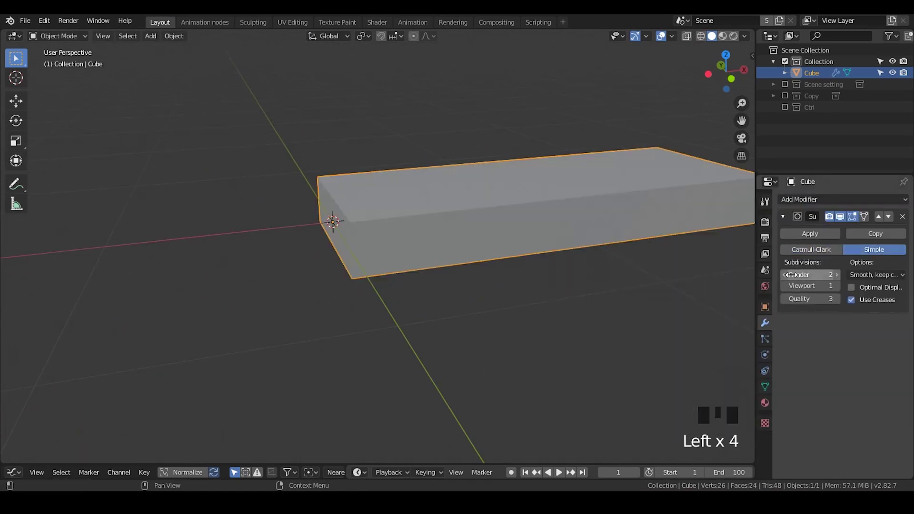
pyautogui.click(791, 282)
pyautogui.click(840, 286)
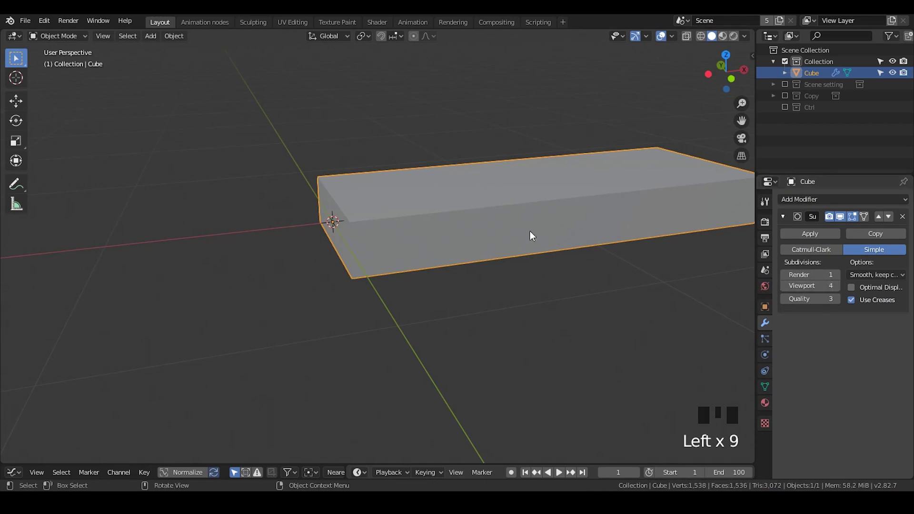
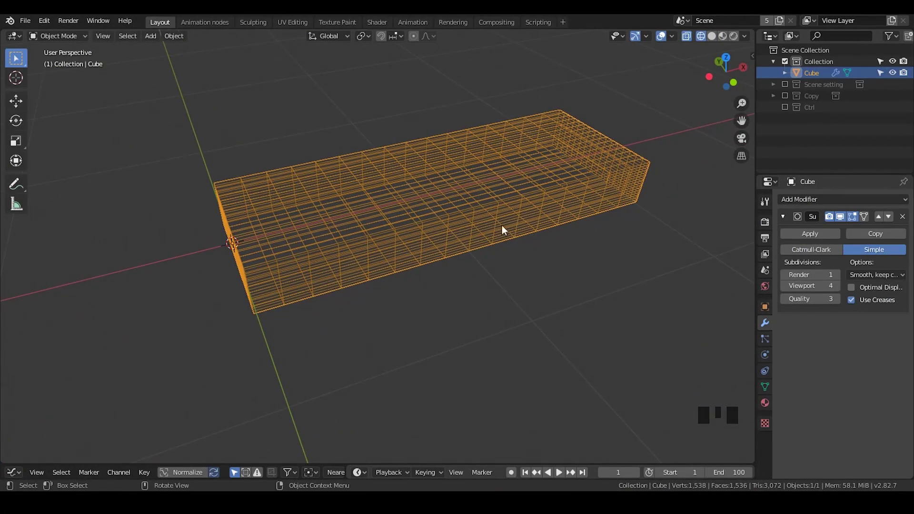
pyautogui.moveTo(462, 236); pyautogui.dragTo(496, 174)
# Add a Simple Deform modifier to the subdivided slab
pyautogui.press('Tab')
pyautogui.press('ctrl+r')
pyautogui.press('Tab')
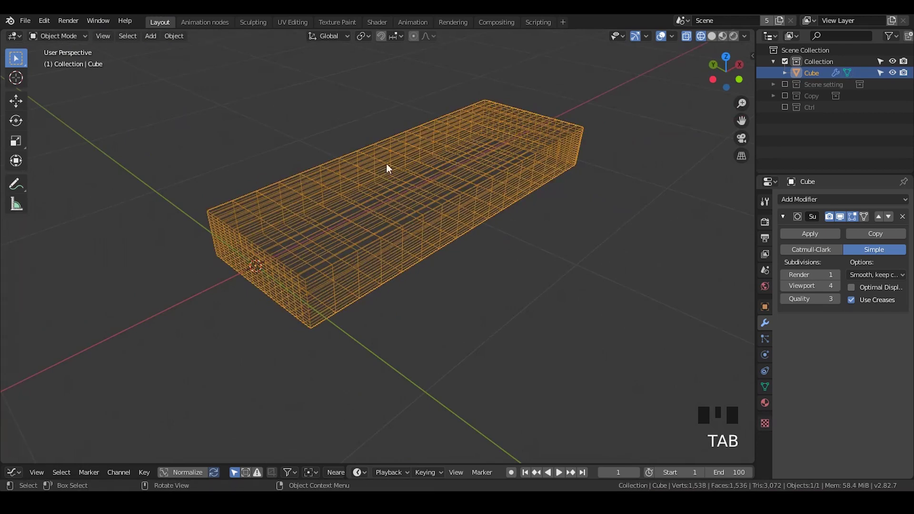
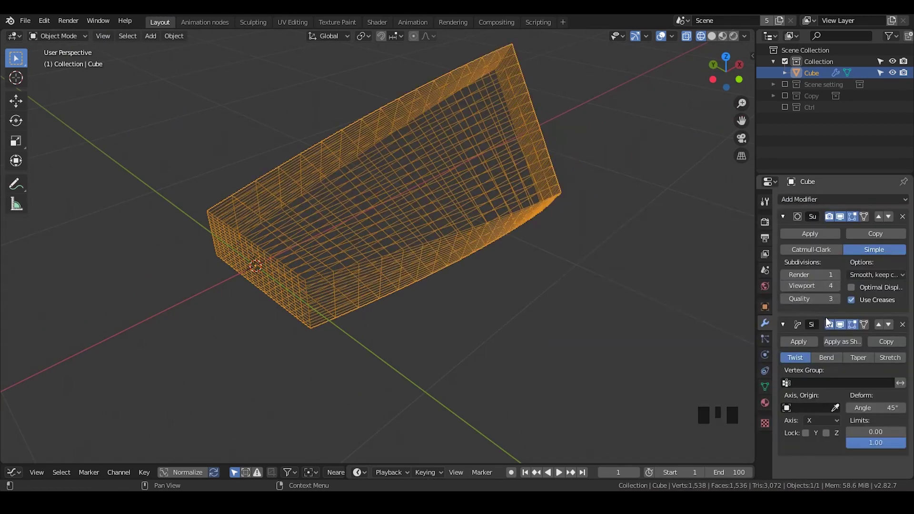
# Switch Simple Deform to Bend and scrub the angle up to a full 360° ring
pyautogui.click(831, 363)
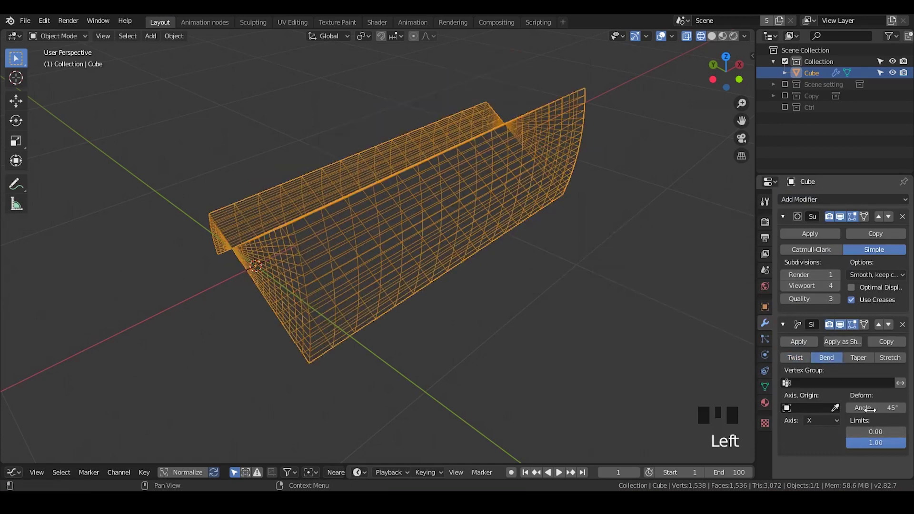
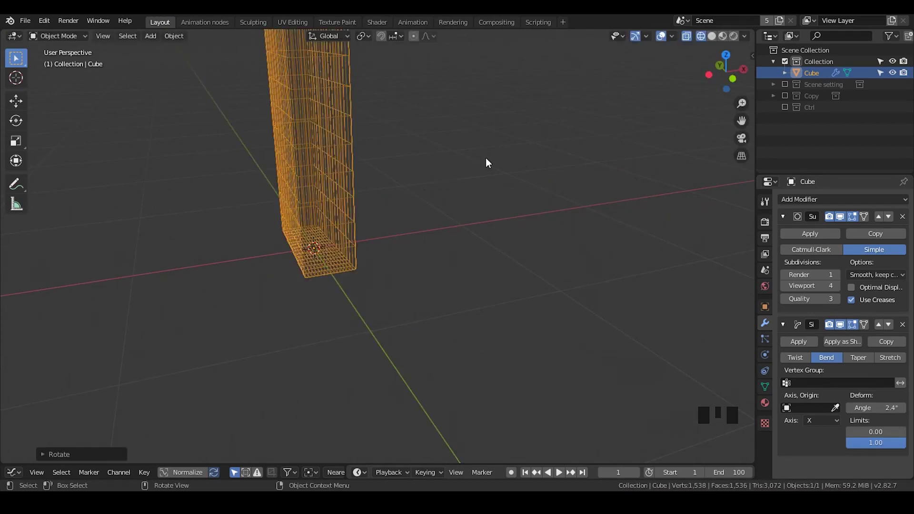
pyautogui.moveTo(395, 153); pyautogui.dragTo(430, 254)
pyautogui.scroll(3)
pyautogui.scroll(-3)
pyautogui.scroll(3)
pyautogui.scroll(-3)
pyautogui.middleClick(432, 263)
pyautogui.scroll(-3)
pyautogui.scroll(-3)
# Apply the slab's object transforms with Ctrl+A
pyautogui.press('ctrl+a')
pyautogui.moveTo(501, 271); pyautogui.dragTo(824, 425)
pyautogui.moveTo(824, 424); pyautogui.dragTo(607, 365)
pyautogui.moveTo(562, 384); pyautogui.dragTo(486, 210)
pyautogui.press('ctrl+a')
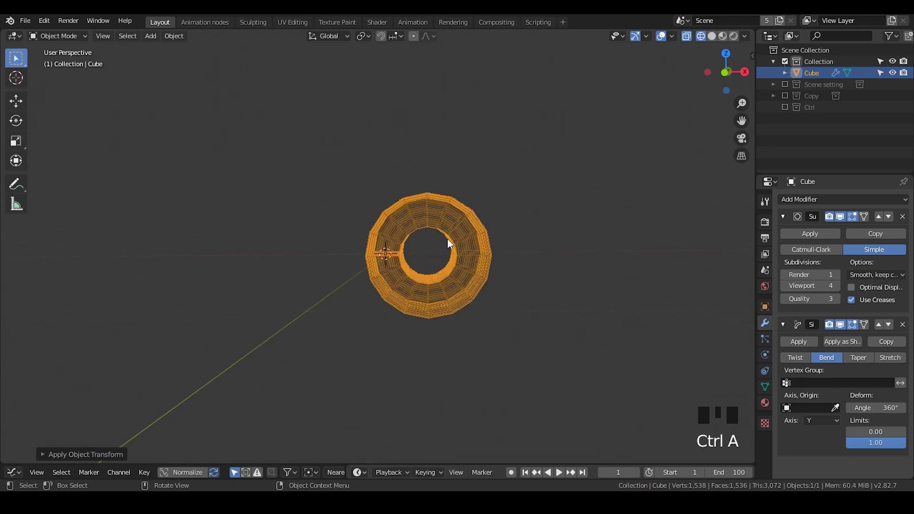
# Orbit and zoom around the bent ring to inspect it from several sides
pyautogui.scroll(-3)
pyautogui.moveTo(447, 259); pyautogui.dragTo(445, 273)
pyautogui.scroll(3)
pyautogui.moveTo(445, 276); pyautogui.dragTo(452, 289)
pyautogui.scroll(-3)
pyautogui.moveTo(471, 291); pyautogui.dragTo(479, 282)
pyautogui.scroll(3)
pyautogui.moveTo(466, 276); pyautogui.dragTo(474, 251)
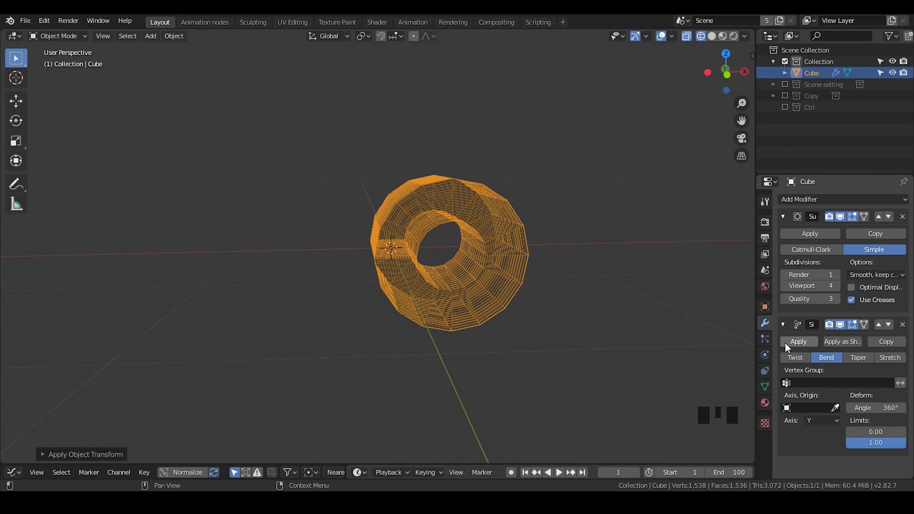
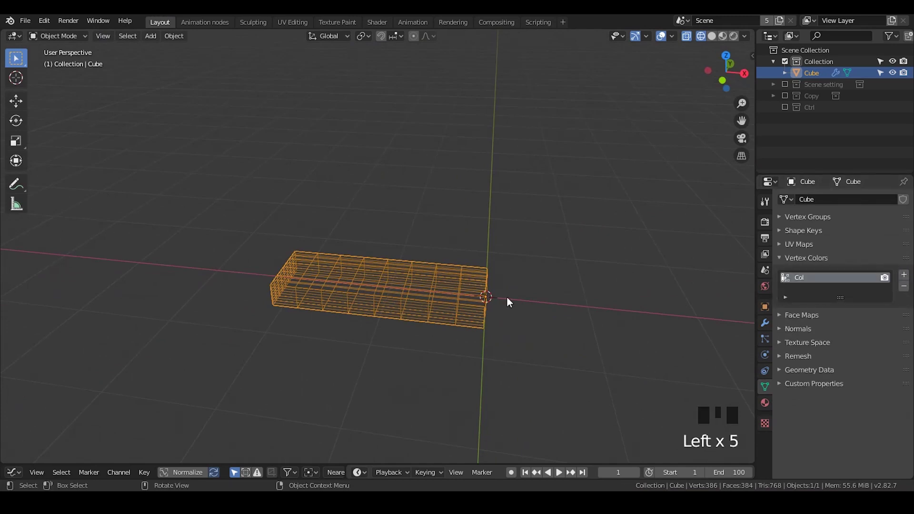
# Switch to the Shading workspace and add the shader-mixing node to the material
pyautogui.moveTo(498, 316); pyautogui.dragTo(387, 22)
pyautogui.click(387, 21)
pyautogui.moveTo(245, 56); pyautogui.dragTo(132, 185)
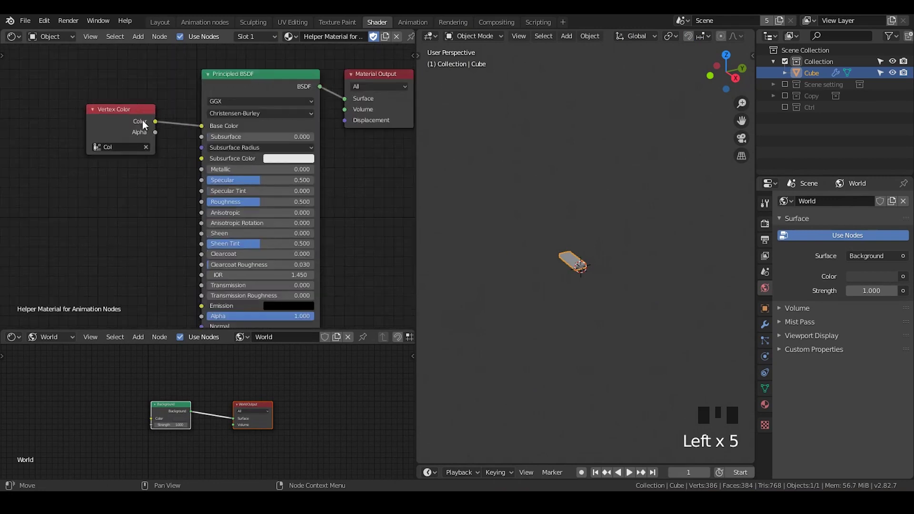
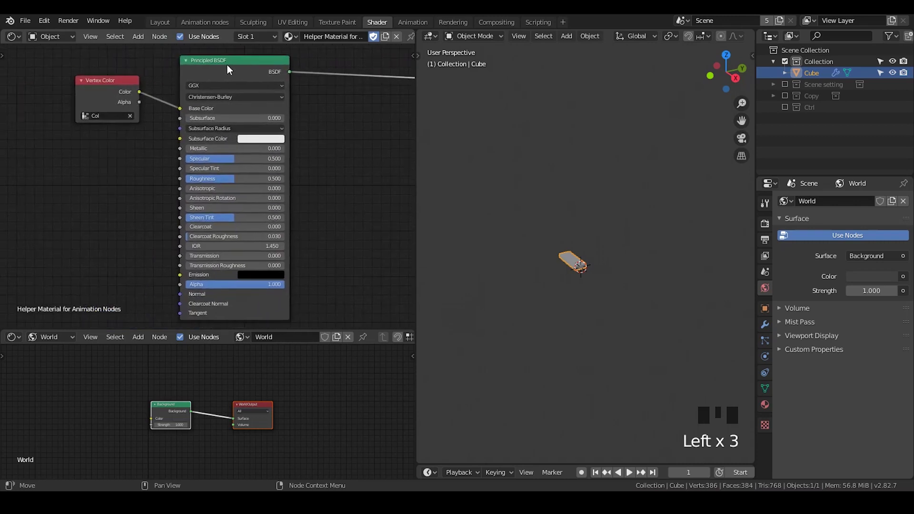
pyautogui.click(229, 67)
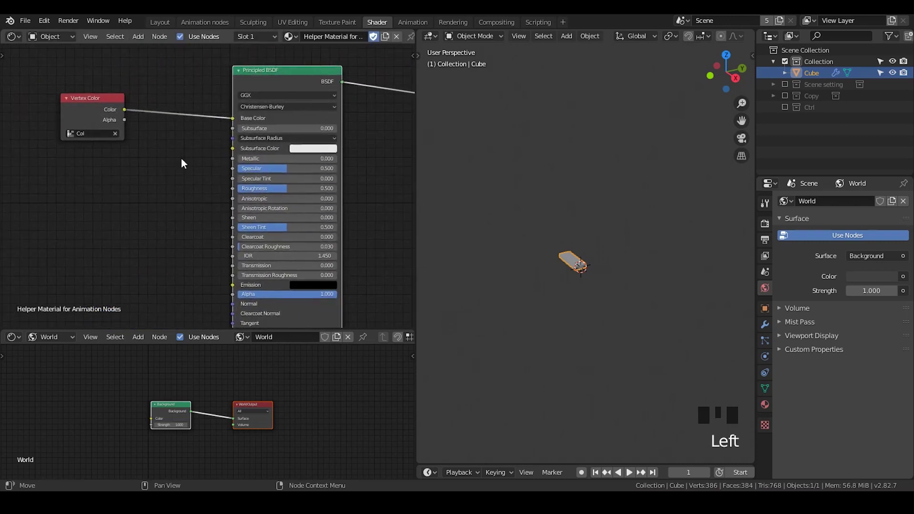
# Add an orange Emission shader beside the Principled BSDF and wire it into the mix
pyautogui.moveTo(100, 110); pyautogui.dragTo(140, 118)
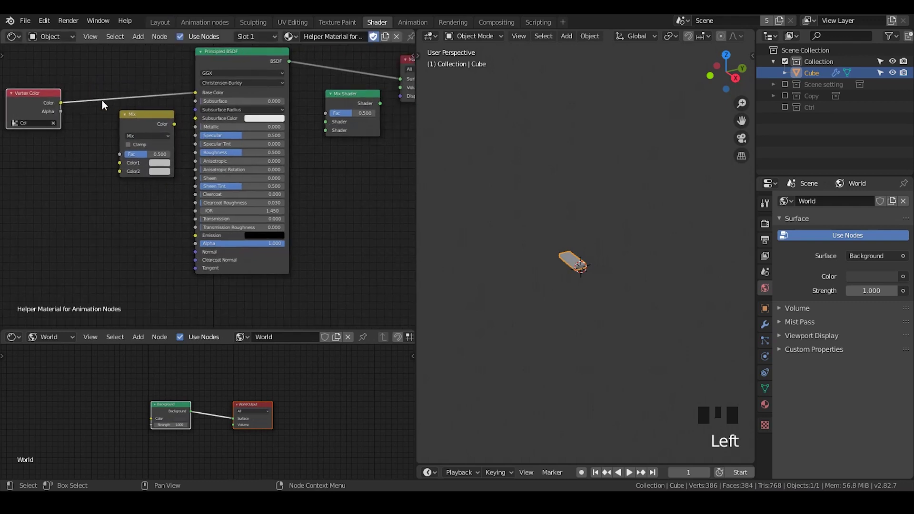
pyautogui.moveTo(333, 116); pyautogui.dragTo(289, 155)
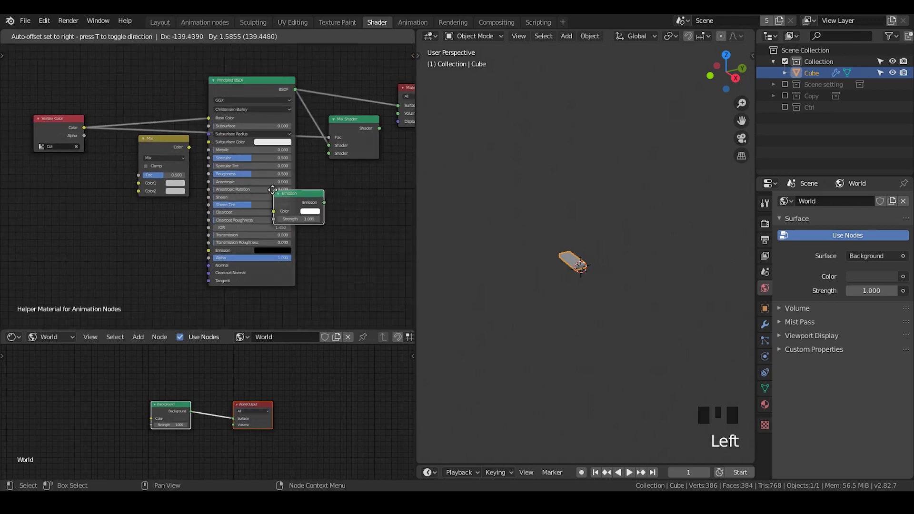
pyautogui.moveTo(335, 159); pyautogui.dragTo(180, 151)
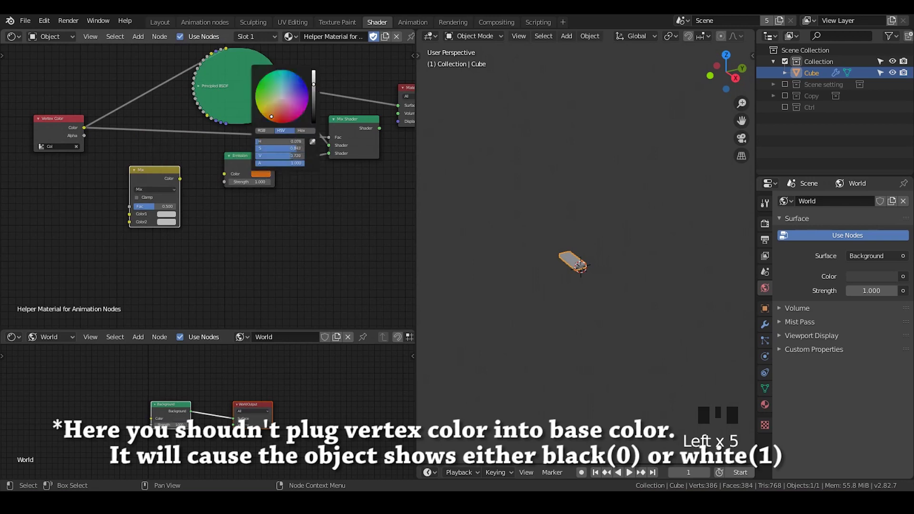
pyautogui.click(383, 130)
pyautogui.moveTo(164, 177); pyautogui.dragTo(492, 366)
# Add Distribute Matrices and Object Instancer nodes to the Animation Nodes tree
pyautogui.press('ctrl+a')
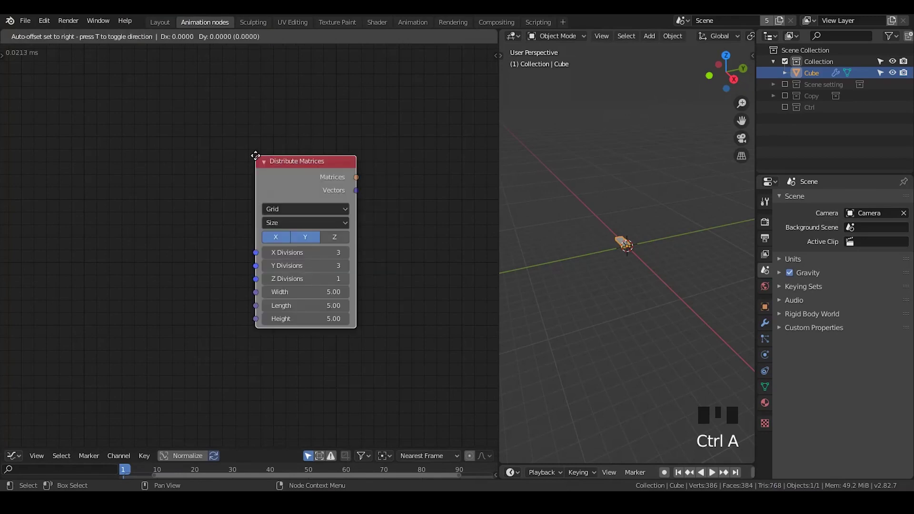
pyautogui.press('ctrl+a')
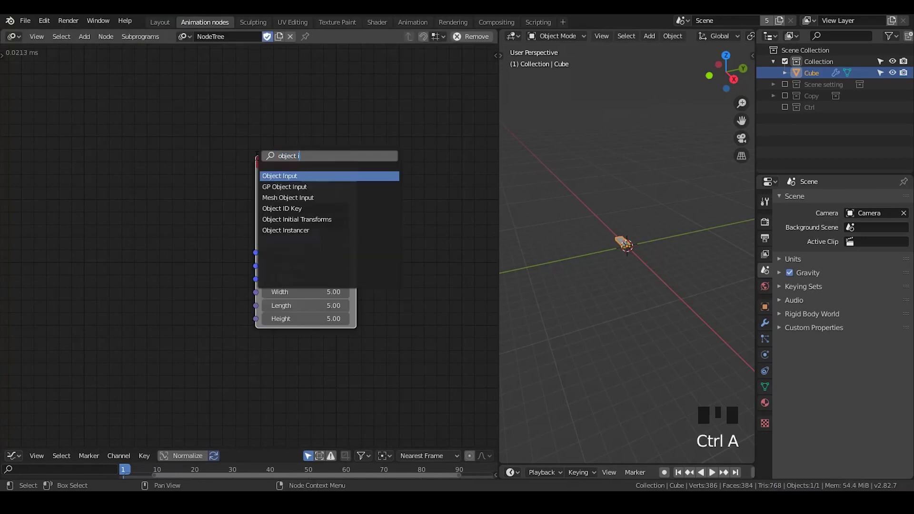
pyautogui.press('ctrl+a')
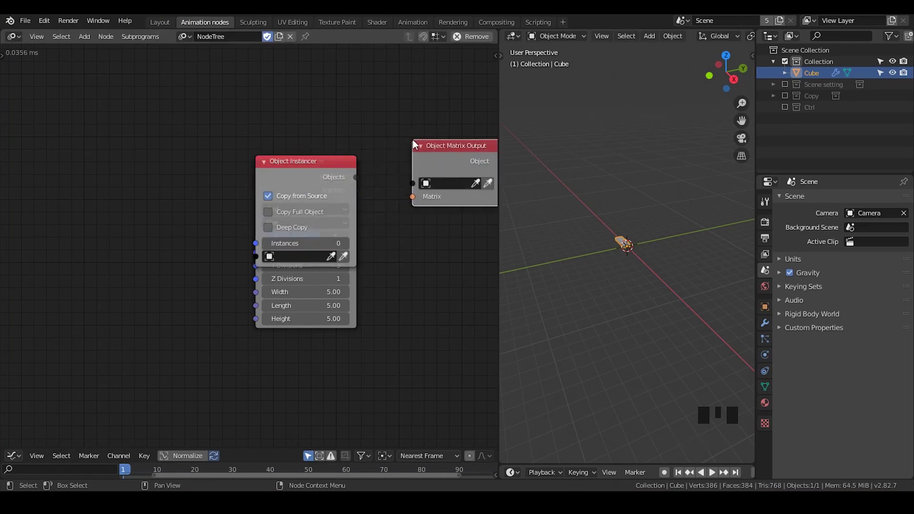
pyautogui.moveTo(306, 179); pyautogui.dragTo(315, 139)
# Wire the grid matrices into the output and Get Length into the instance count, Cube as source
pyautogui.press('g')
pyautogui.click(275, 191)
pyautogui.press('g')
pyautogui.moveTo(131, 199); pyautogui.dragTo(322, 100)
pyautogui.moveTo(363, 120); pyautogui.dragTo(275, 202)
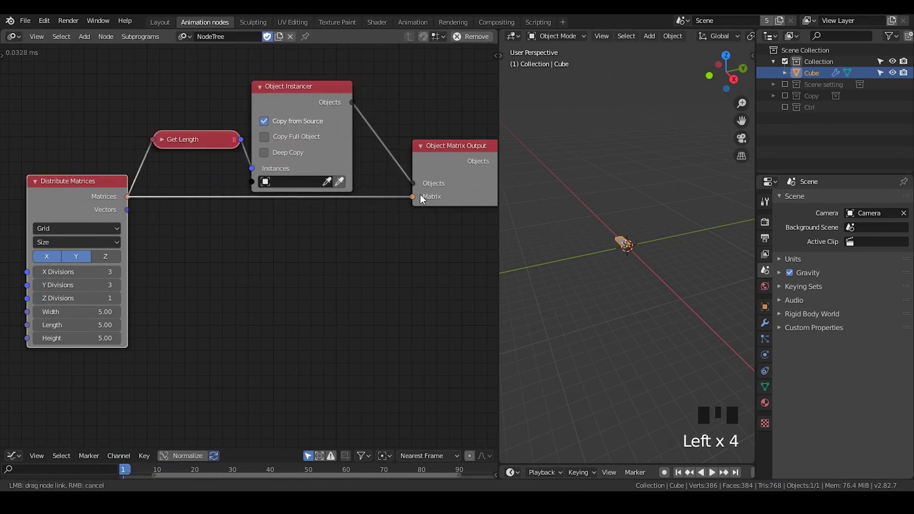
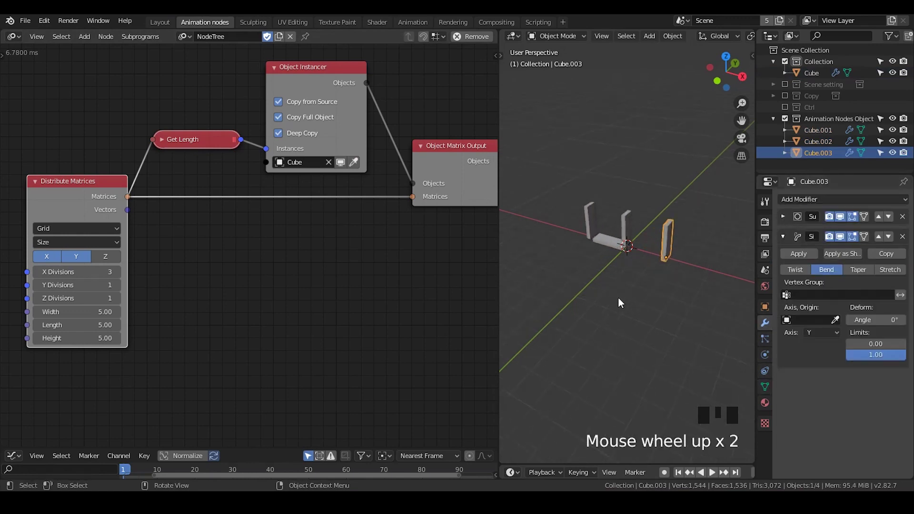
# Select the three cube copies in the viewport to confirm the grid placement
pyautogui.moveTo(646, 298); pyautogui.dragTo(579, 227)
pyautogui.click(579, 228)
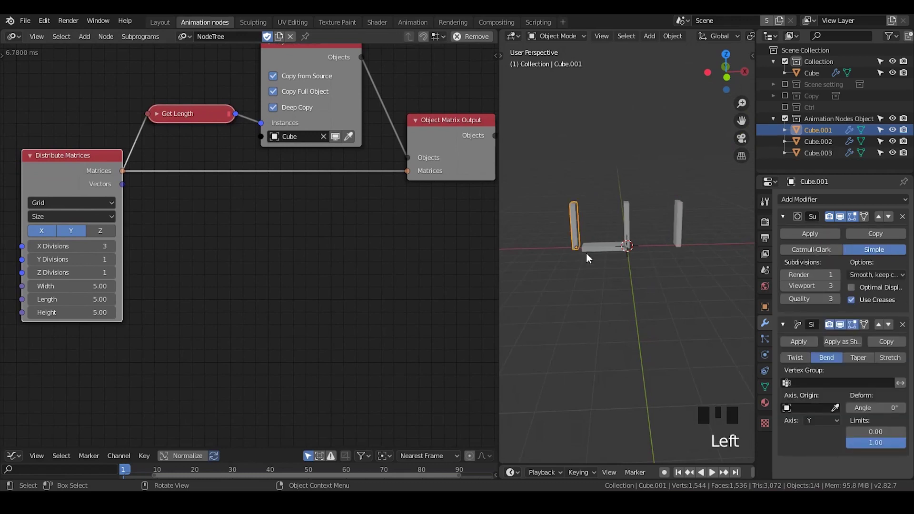
pyautogui.click(604, 254)
pyautogui.click(633, 231)
pyautogui.click(100, 170)
# Insert an Offset Matrices node into the matrix chain and reframe the viewport
pyautogui.press('ctrl+a')
pyautogui.press('f')
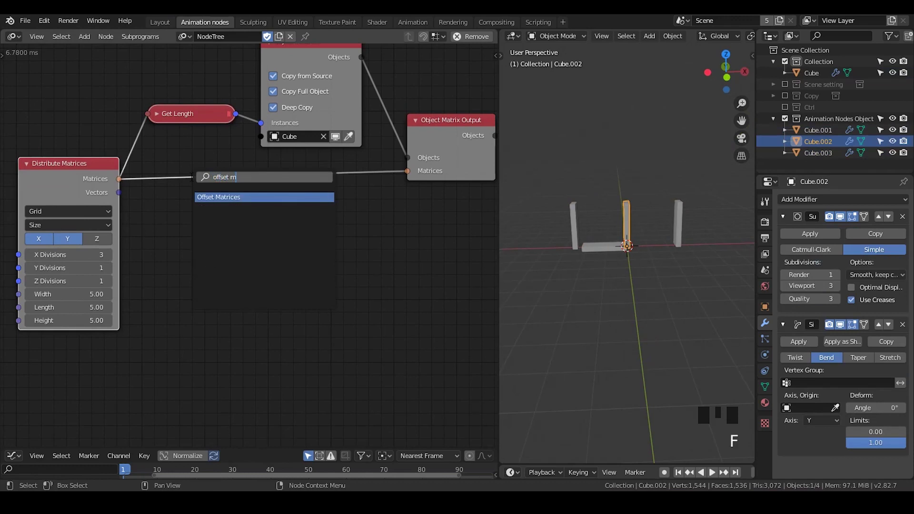
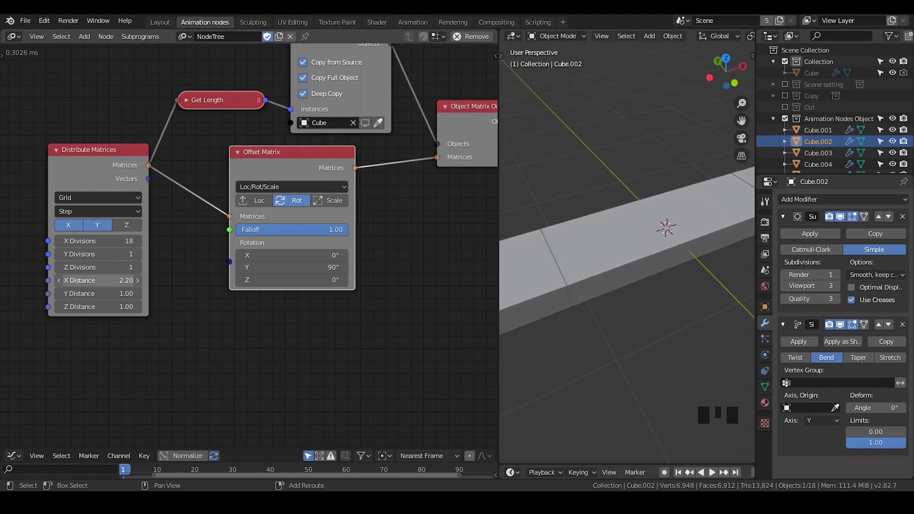
pyautogui.scroll(-3)
pyautogui.middleClick(648, 287)
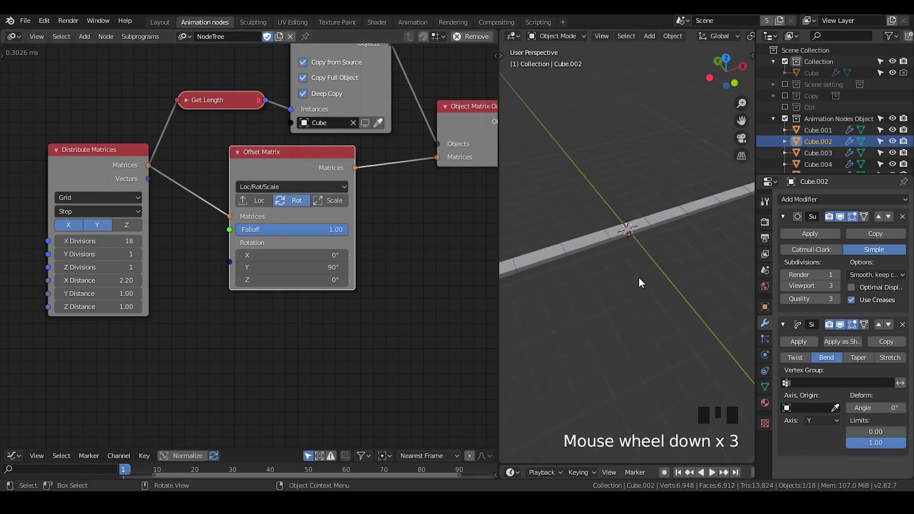
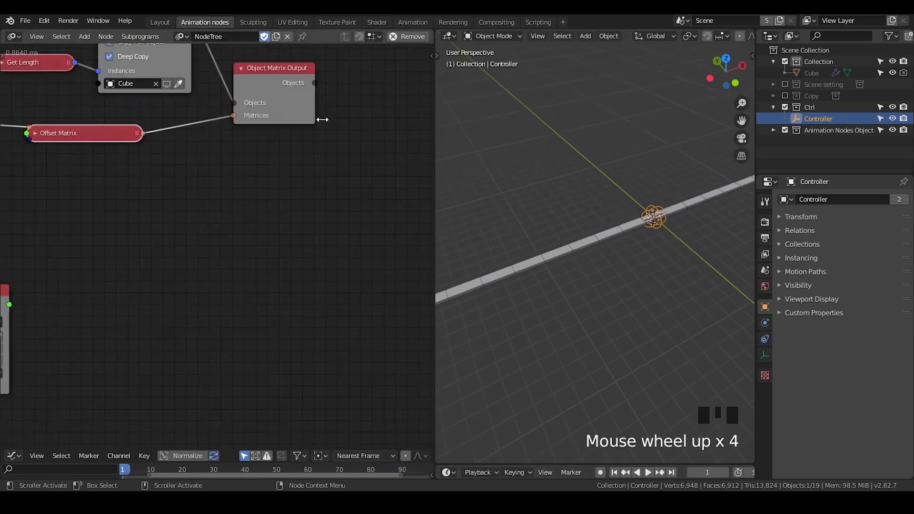
# Add a sphere empty named Controller in the Ctrl collection amid the row of blocks
pyautogui.scroll(3)
pyautogui.moveTo(664, 218); pyautogui.dragTo(772, 327)
pyautogui.click(772, 327)
pyautogui.click(685, 209)
pyautogui.click(766, 375)
pyautogui.click(768, 389)
pyautogui.middleClick(672, 263)
pyautogui.scroll(3)
pyautogui.moveTo(686, 279); pyautogui.dragTo(767, 325)
pyautogui.click(767, 325)
pyautogui.click(789, 221)
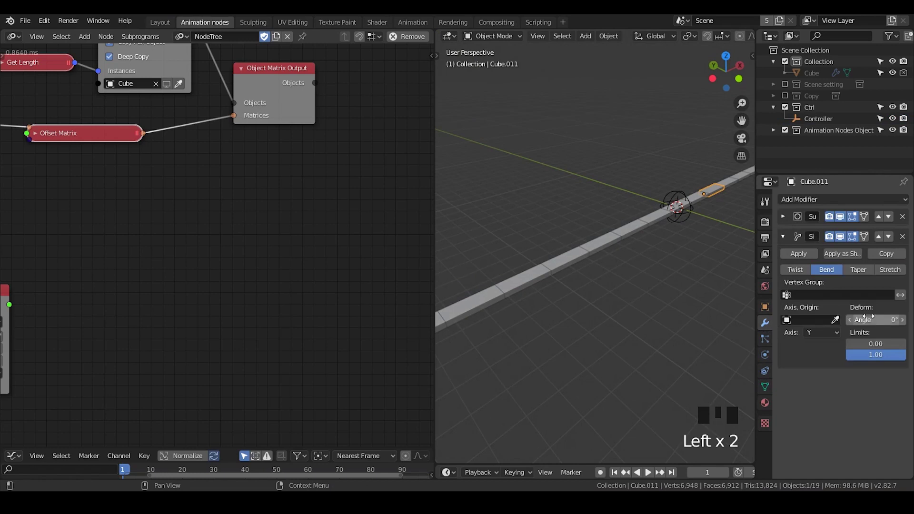
# Add an Object Attribute Output node targeting the SimpleDeform angle path
pyautogui.middleClick(350, 170)
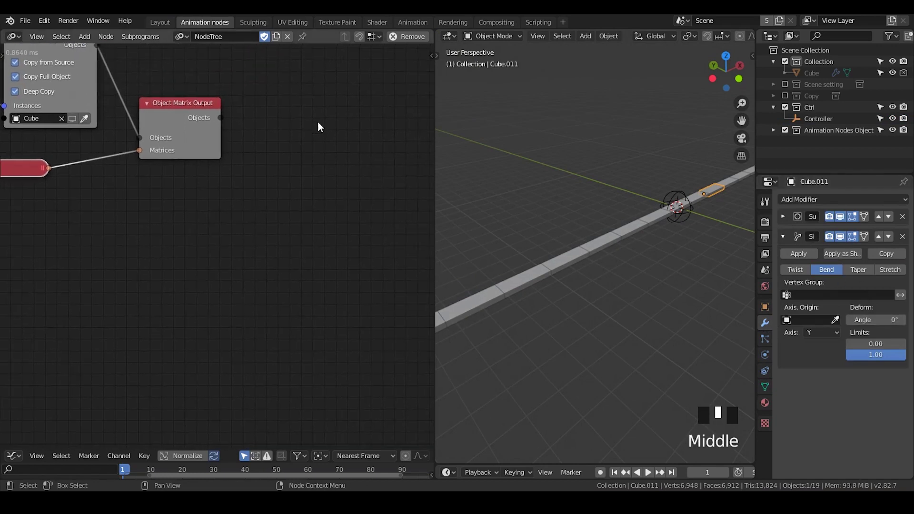
pyautogui.press('ctrl+a')
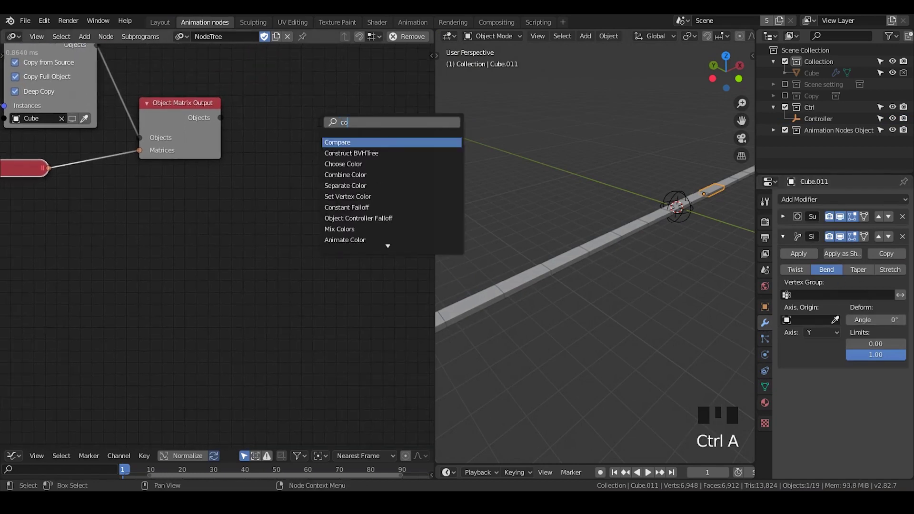
pyautogui.press('BackSpace')
pyautogui.press('BackSpace')
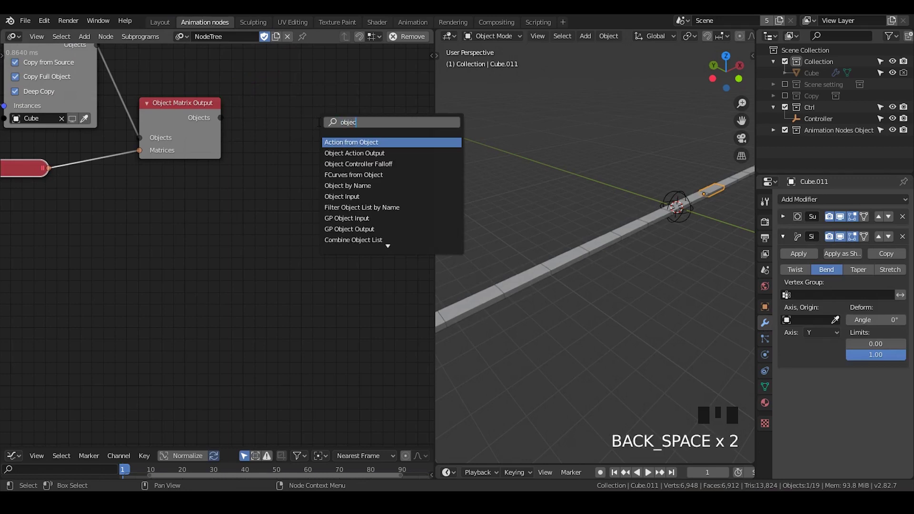
pyautogui.press('t')
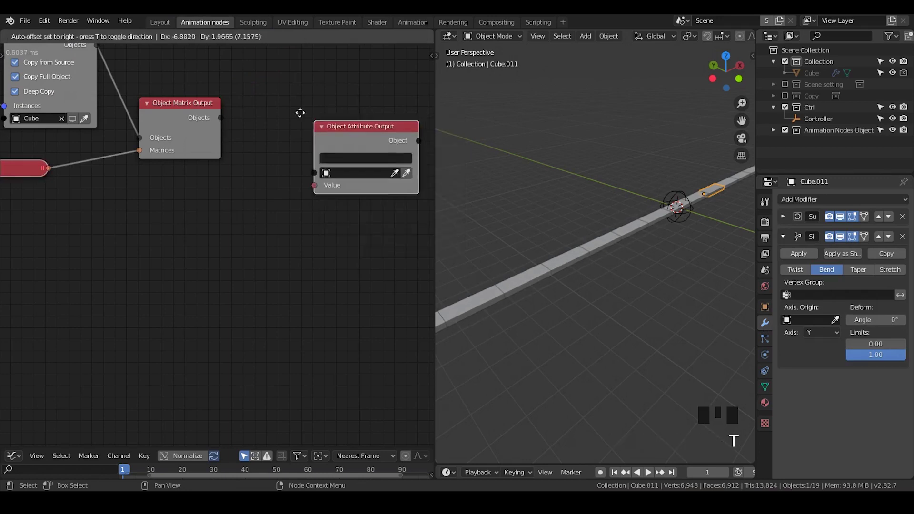
pyautogui.click(220, 121)
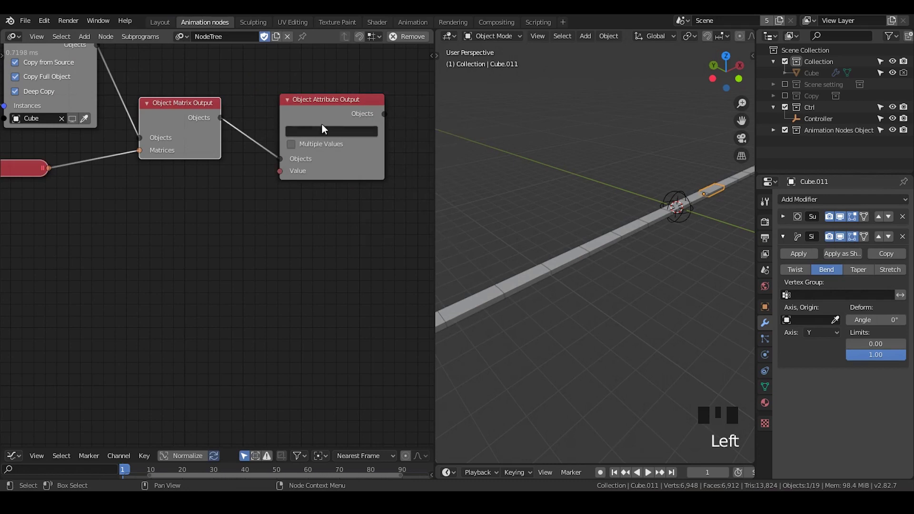
pyautogui.click(321, 109)
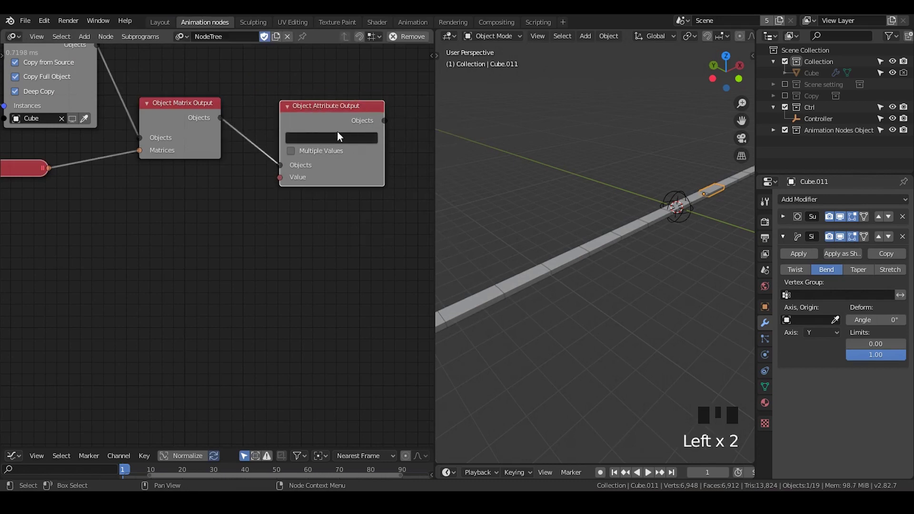
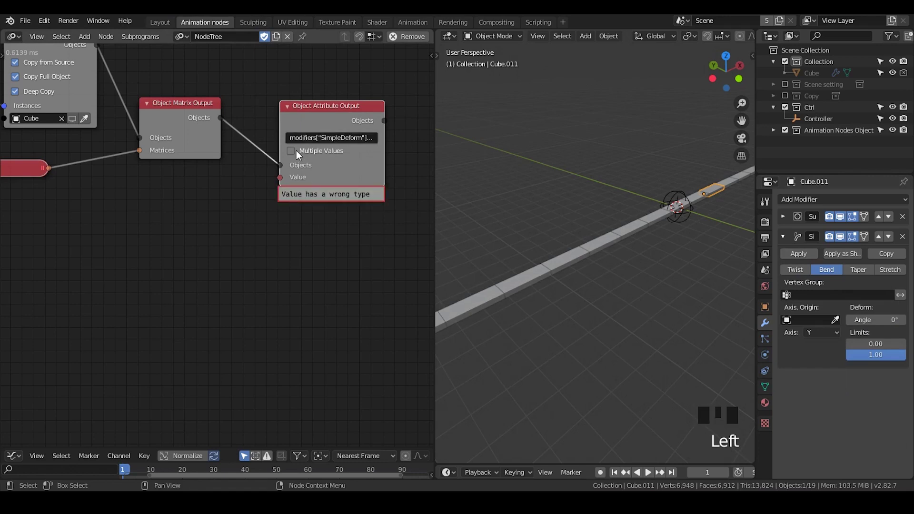
pyautogui.moveTo(298, 155); pyautogui.dragTo(296, 168)
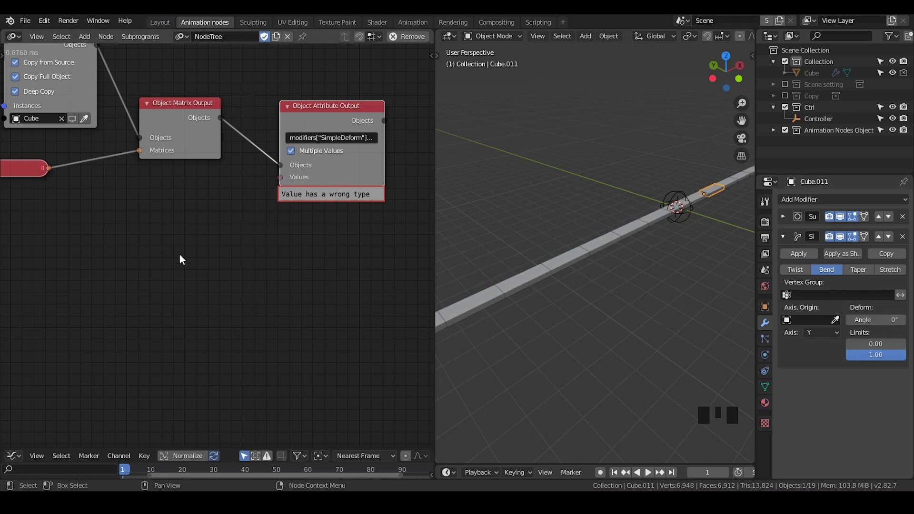
# Add Map Range, Object Controller Falloff and Evaluate Falloff nodes to the tree
pyautogui.press('ctrl+a')
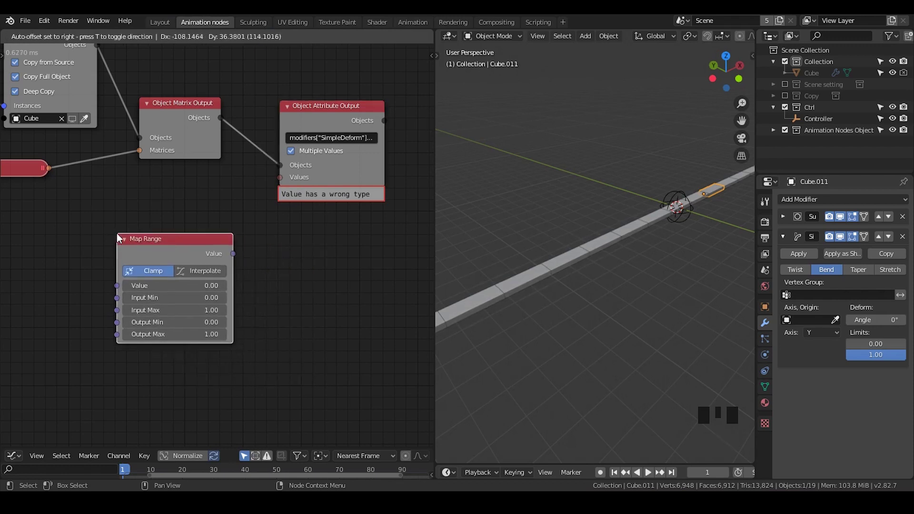
pyautogui.middleClick(166, 230)
pyautogui.scroll(-3)
pyautogui.moveTo(166, 226); pyautogui.dragTo(213, 214)
pyautogui.press('ctrl+a')
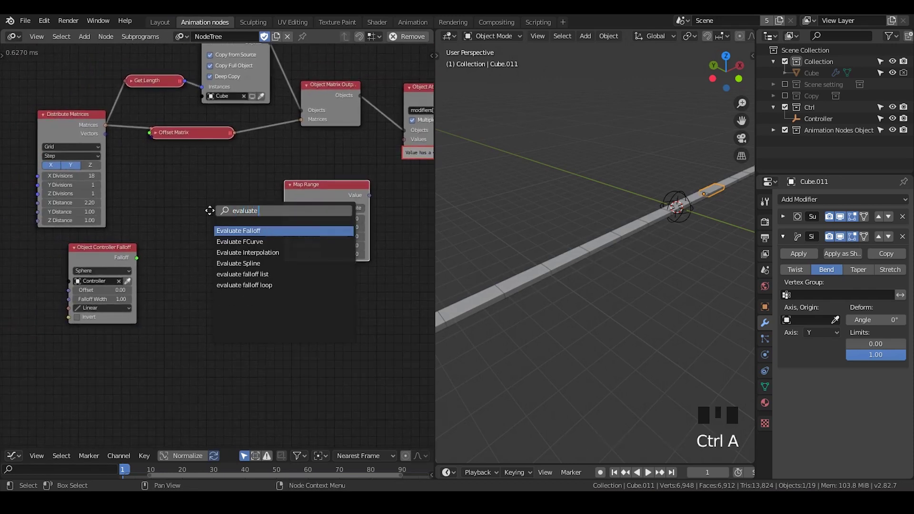
pyautogui.click(199, 71)
pyautogui.click(274, 56)
pyautogui.press('g')
pyautogui.click(186, 124)
pyautogui.click(247, 171)
# Feed the Controller sphere falloff and the offset matrices into Evaluate Falloff
pyautogui.click(582, 254)
pyautogui.click(616, 248)
pyautogui.click(635, 235)
pyautogui.moveTo(147, 138); pyautogui.dragTo(182, 164)
pyautogui.click(253, 188)
pyautogui.moveTo(248, 189); pyautogui.dragTo(175, 241)
pyautogui.scroll(3)
pyautogui.scroll(-3)
pyautogui.middleClick(175, 241)
pyautogui.scroll(3)
pyautogui.click(162, 242)
pyautogui.moveTo(190, 216); pyautogui.dragTo(215, 156)
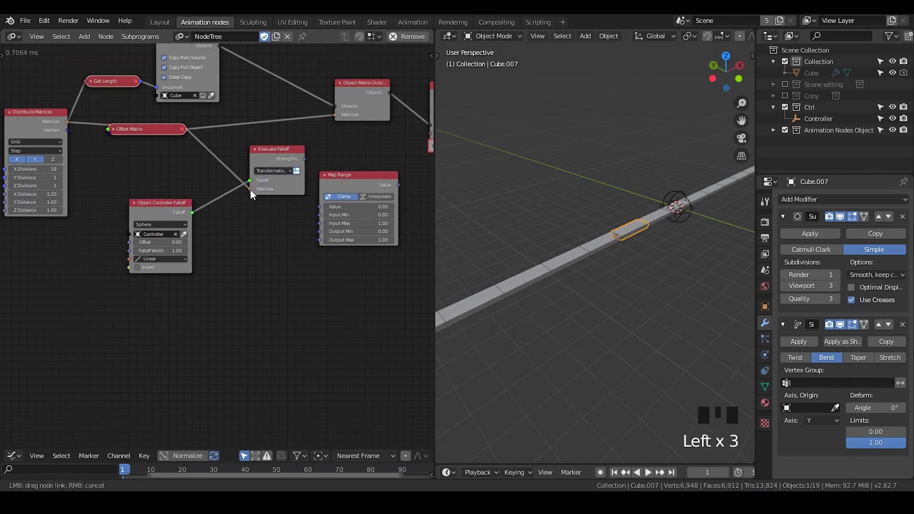
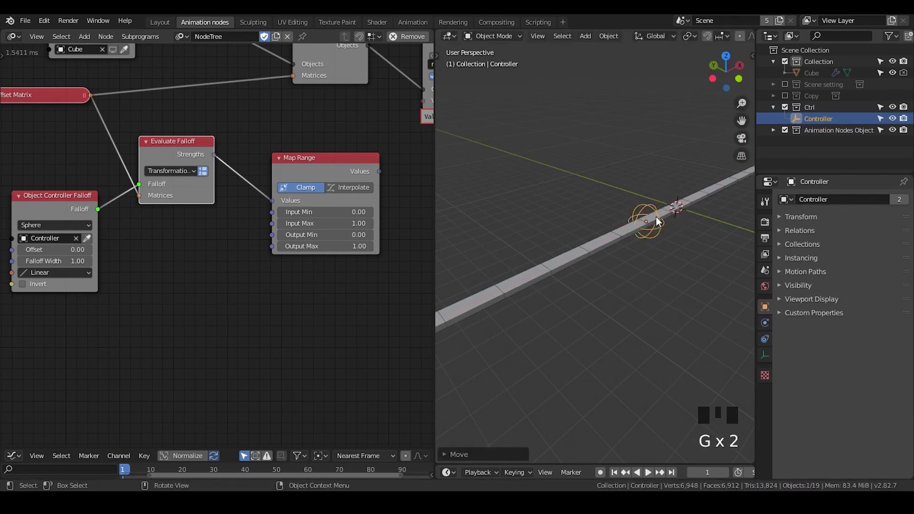
# Move the Controller along the row to test the falloff, then select a block and the Controller
pyautogui.press('s')
pyautogui.press('s')
pyautogui.click(658, 221)
pyautogui.scroll(3)
pyautogui.scroll(3)
pyautogui.moveTo(693, 237); pyautogui.dragTo(653, 206)
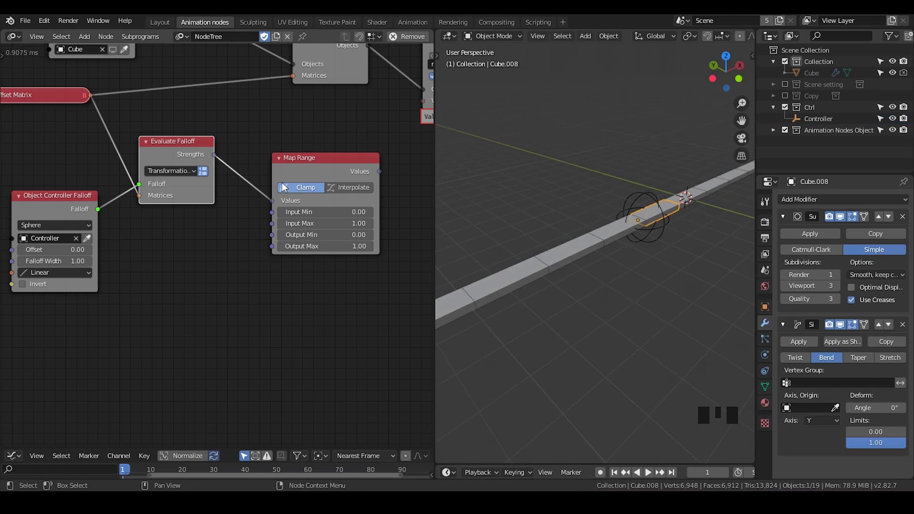
pyautogui.click(553, 251)
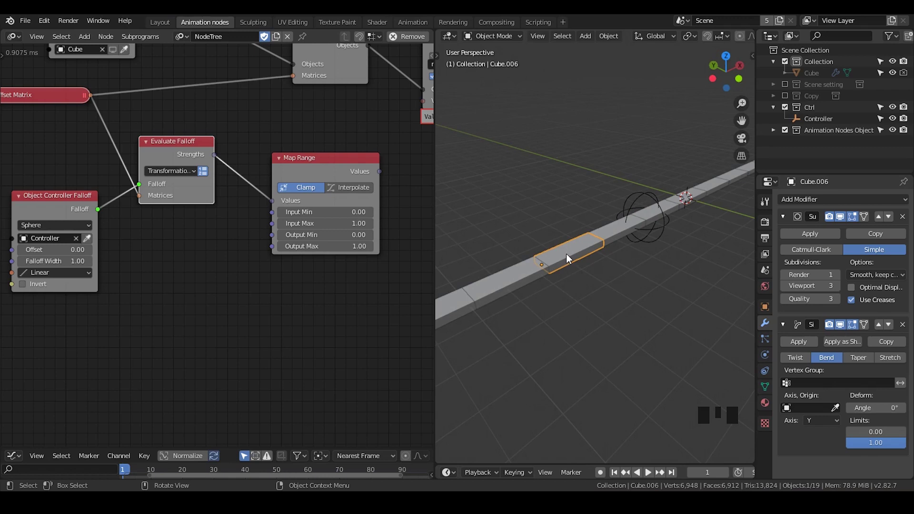
pyautogui.click(646, 205)
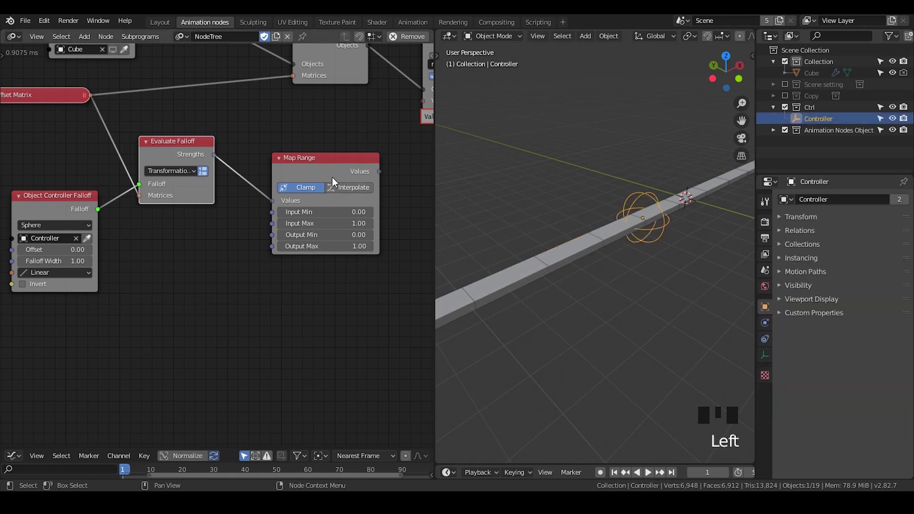
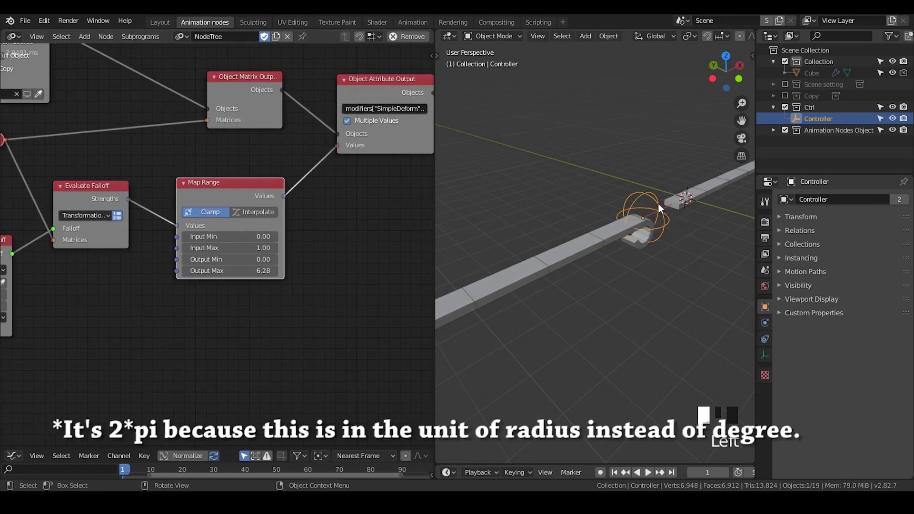
# Move the Controller along the X axis with G, X
pyautogui.press('g')
pyautogui.press('g')
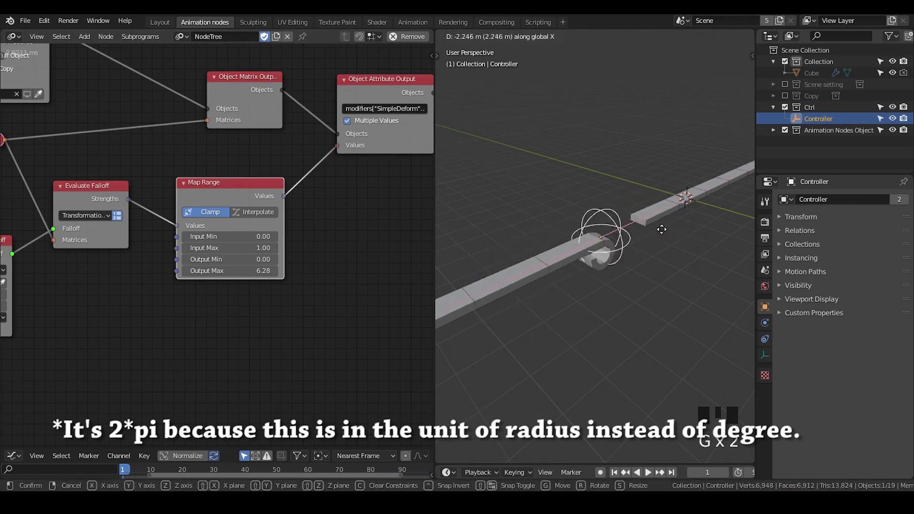
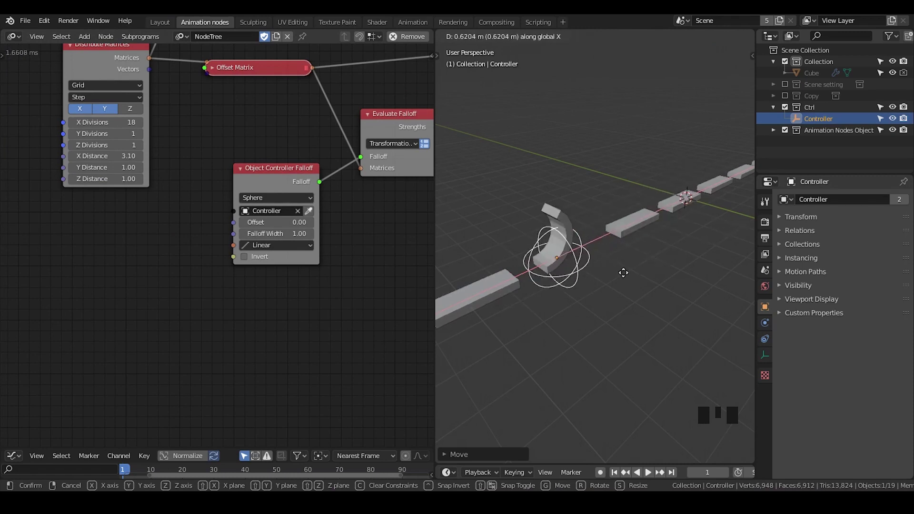
# Switch the Object Controller Falloff type from spherical to Directional along X
pyautogui.moveTo(251, 200); pyautogui.dragTo(641, 283)
pyautogui.middleClick(642, 283)
pyautogui.scroll(-3)
pyautogui.moveTo(650, 278); pyautogui.dragTo(263, 214)
pyautogui.click(264, 214)
pyautogui.click(252, 215)
# Slide the Controller along global X so only blocks on one side roll up
pyautogui.press('g')
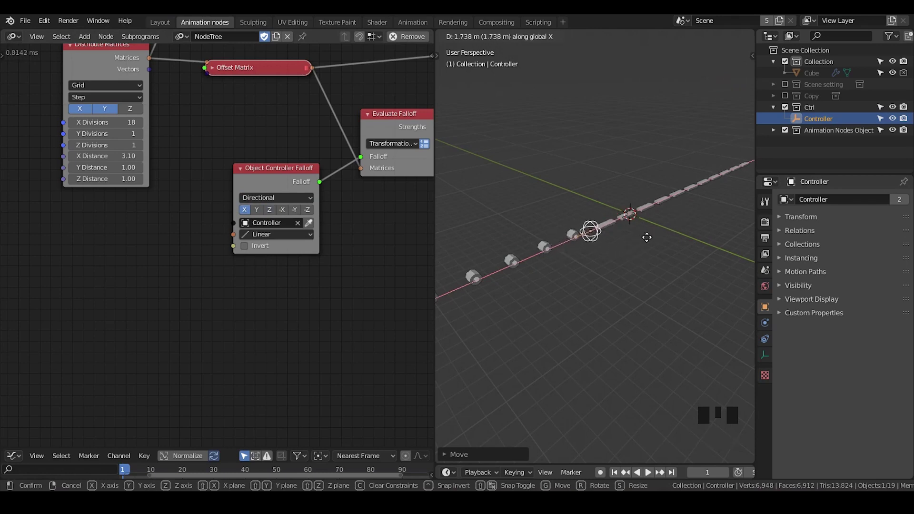
pyautogui.moveTo(646, 240); pyautogui.dragTo(625, 270)
pyautogui.scroll(3)
pyautogui.middleClick(661, 293)
pyautogui.middleClick(663, 305)
pyautogui.scroll(-3)
pyautogui.press('g')
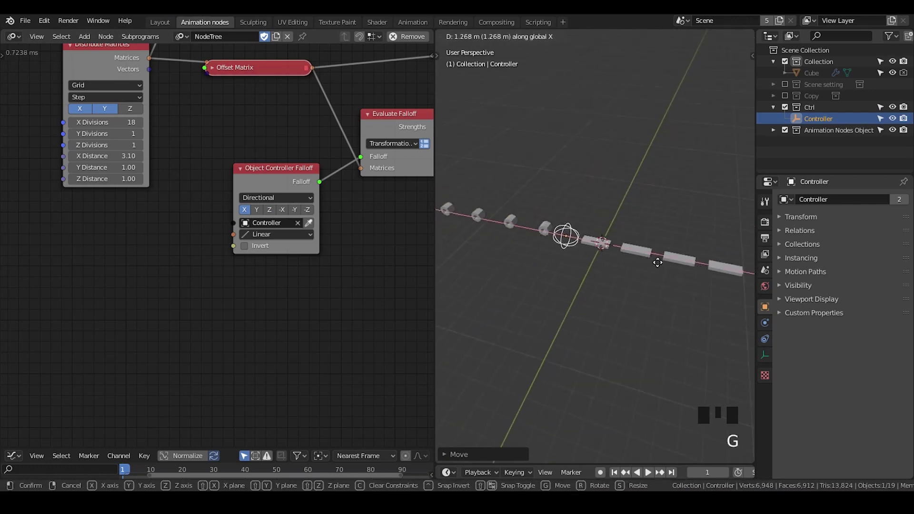
pyautogui.moveTo(354, 236); pyautogui.dragTo(266, 198)
# Add an Invoke Subprogram node calling the object shader loop
pyautogui.press('ctrl+a')
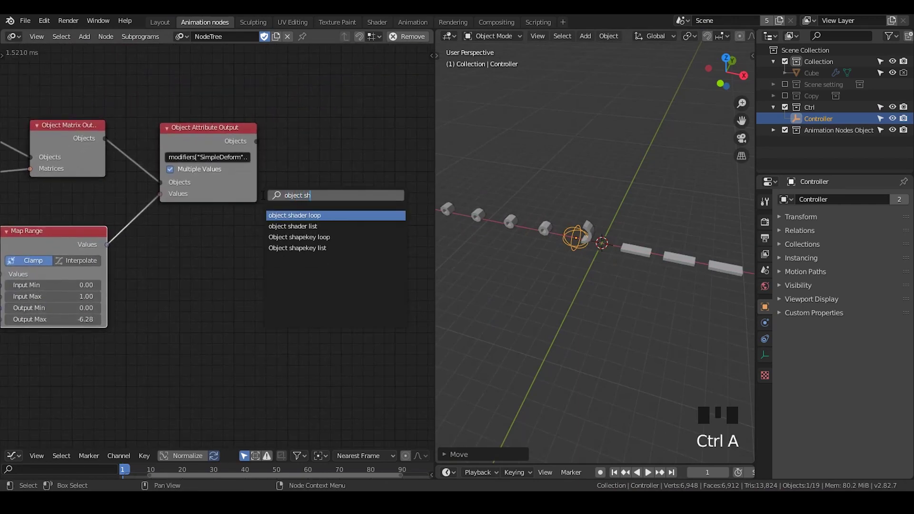
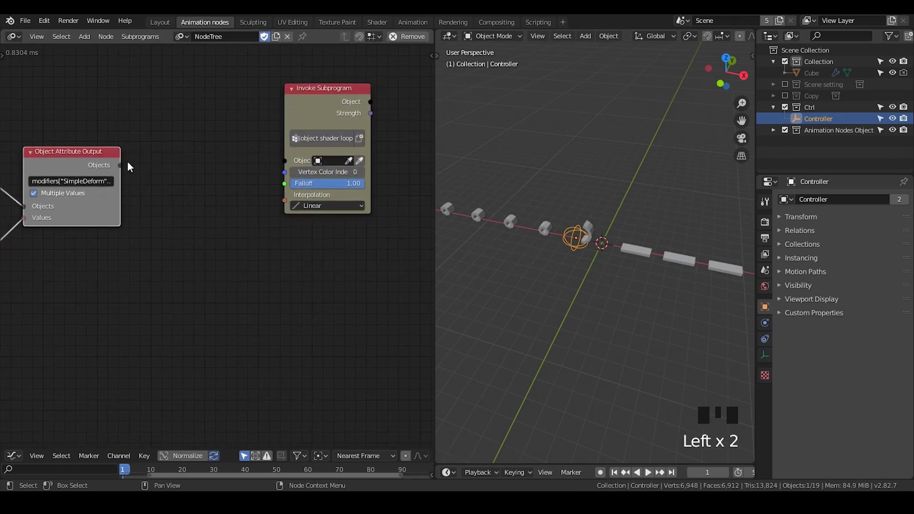
pyautogui.moveTo(121, 168); pyautogui.dragTo(229, 134)
pyautogui.press('x')
pyautogui.click(300, 118)
pyautogui.click(95, 173)
pyautogui.press('w')
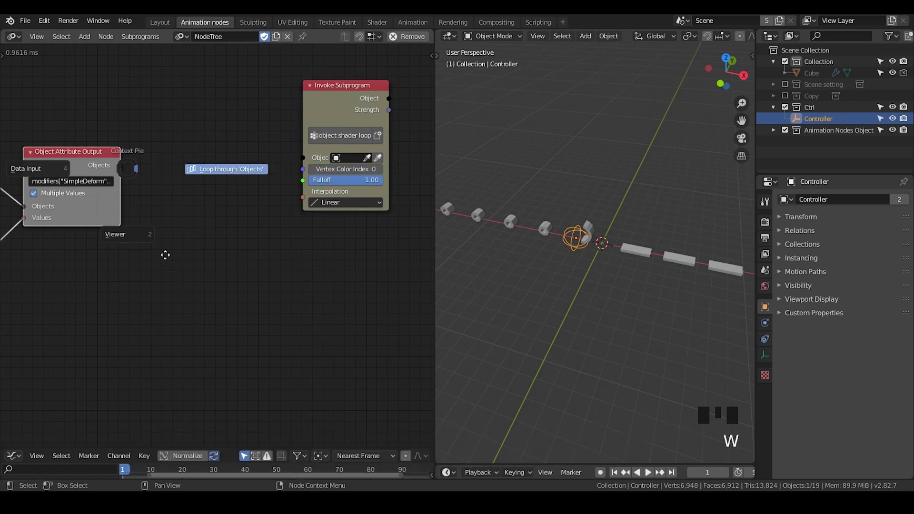
# Create a loop over the output Objects and feed Loop Input Object into the subprogram call
pyautogui.moveTo(235, 327); pyautogui.dragTo(343, 105)
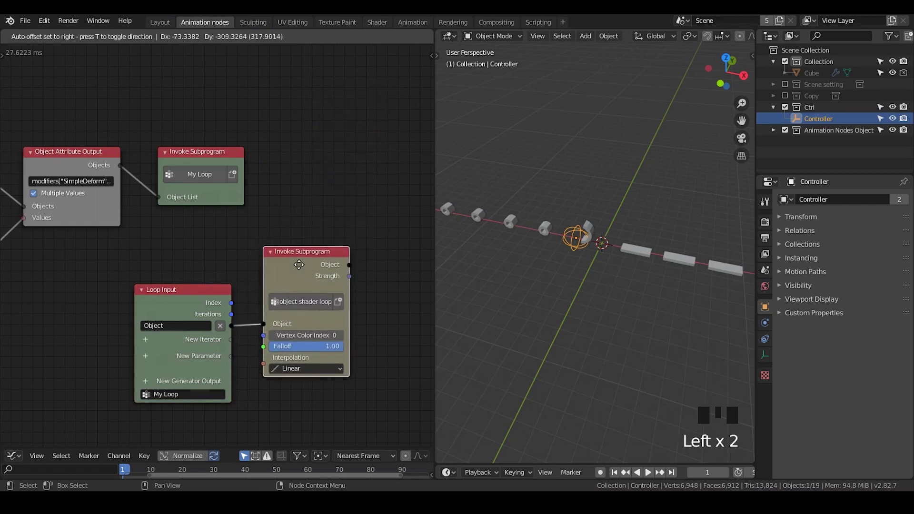
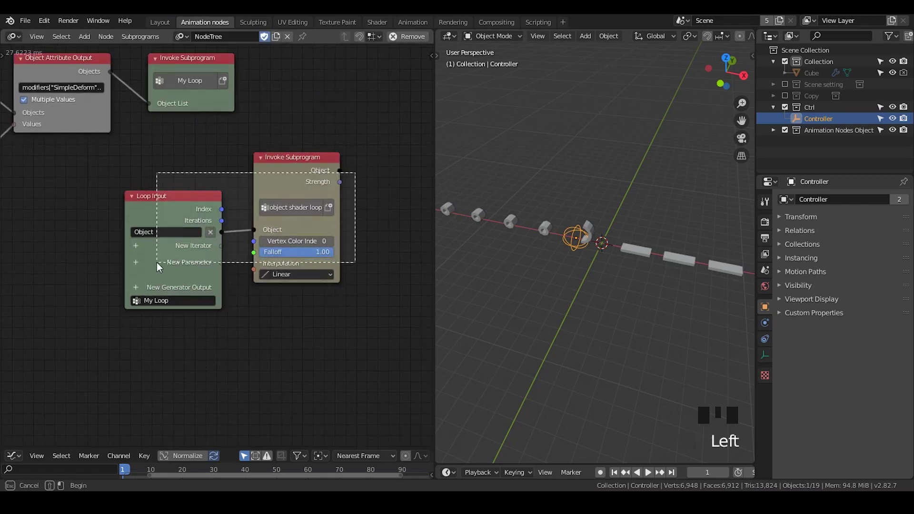
pyautogui.click(253, 140)
pyautogui.click(293, 181)
pyautogui.middleClick(194, 155)
pyautogui.click(206, 142)
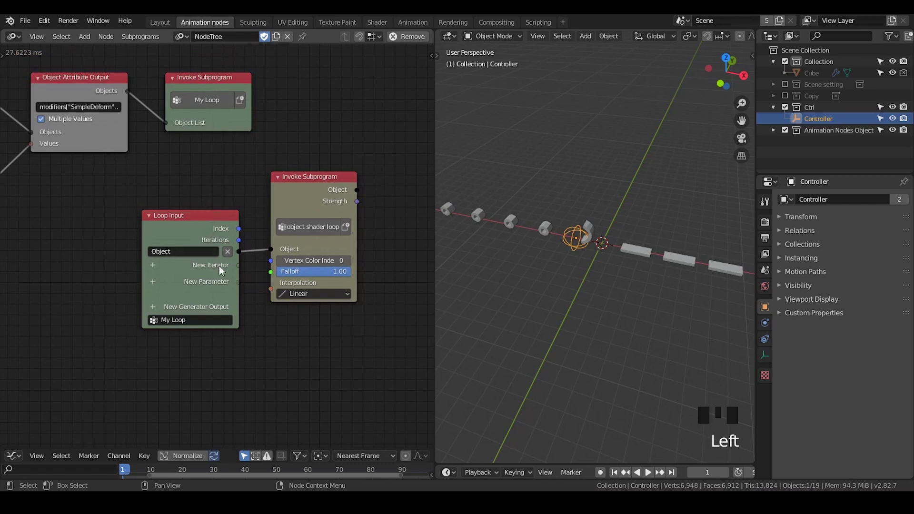
pyautogui.moveTo(351, 85); pyautogui.dragTo(267, 160)
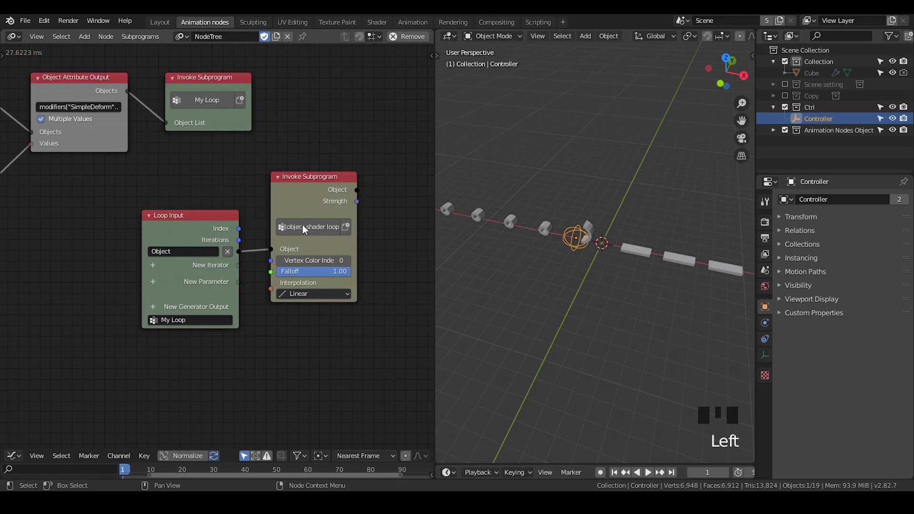
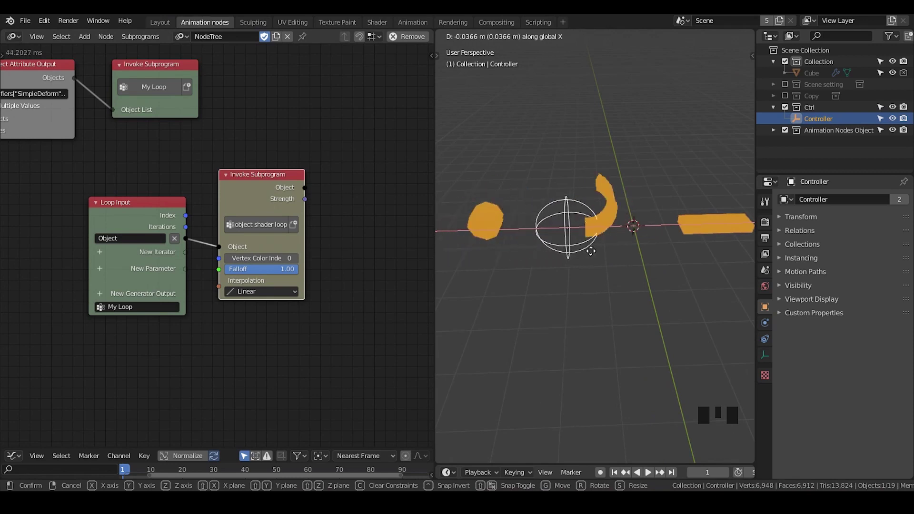
# Wire the loop's Falloff parameter into the Invoke Subprogram and slide the Controller along X
pyautogui.moveTo(124, 224); pyautogui.dragTo(308, 244)
pyautogui.click(309, 244)
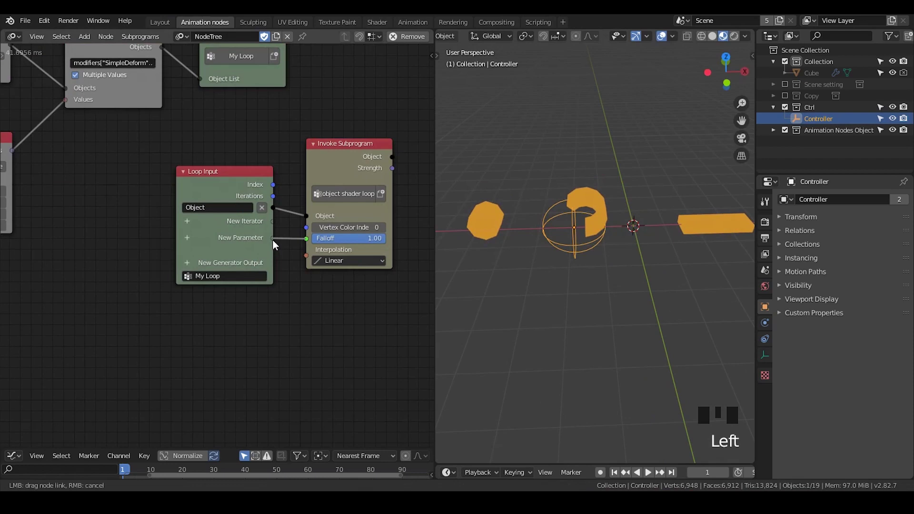
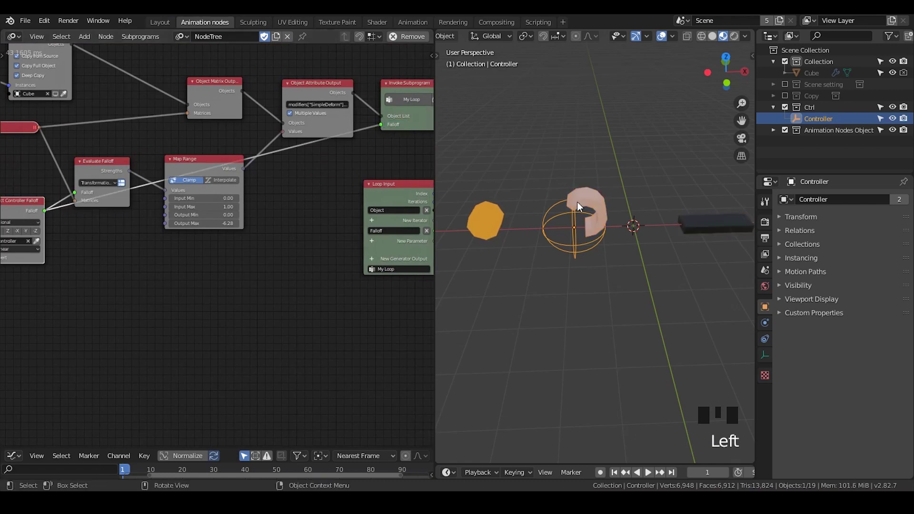
pyautogui.middleClick(618, 248)
pyautogui.press('g')
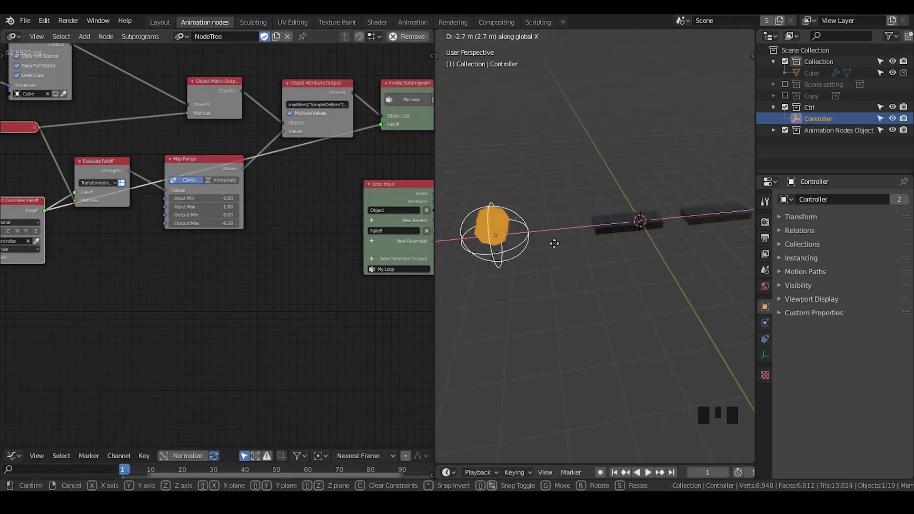
pyautogui.middleClick(625, 251)
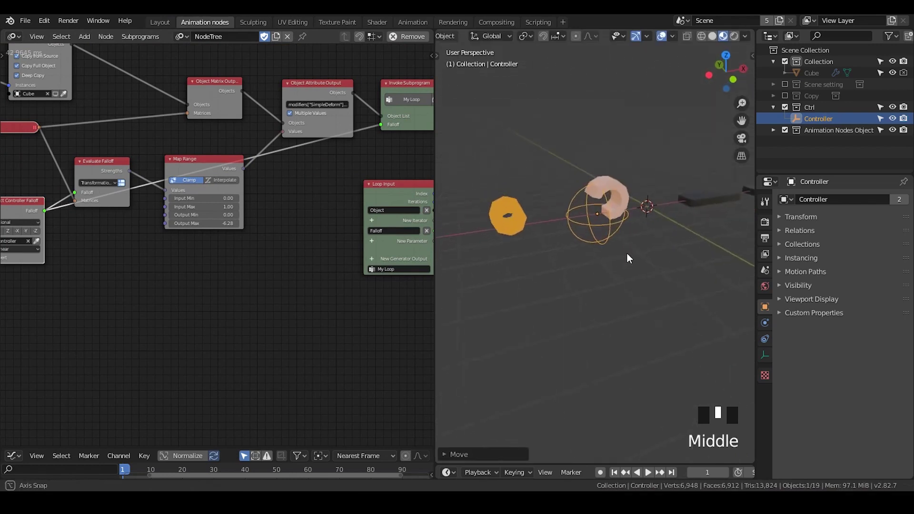
pyautogui.scroll(3)
# Select the curled bar Cube.009 and bring up its Modifier properties
pyautogui.moveTo(616, 291); pyautogui.dragTo(611, 227)
pyautogui.click(611, 227)
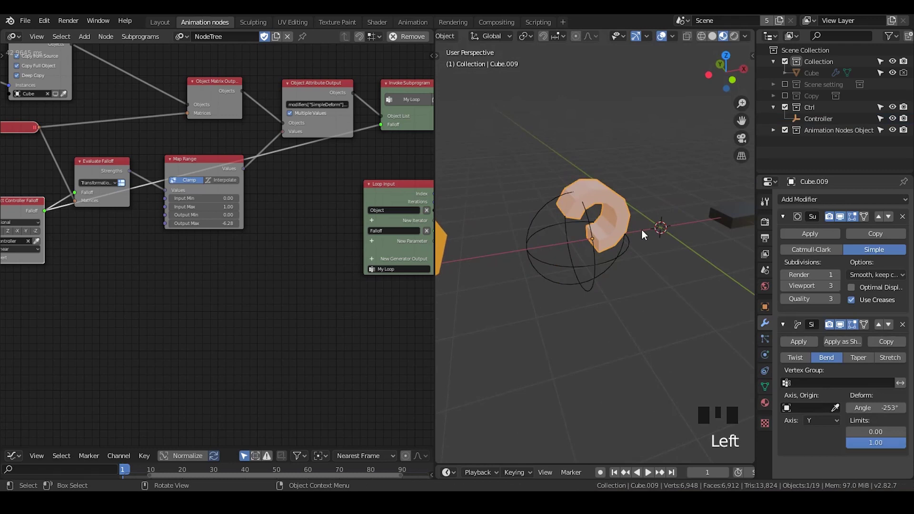
pyautogui.moveTo(597, 314); pyautogui.dragTo(587, 308)
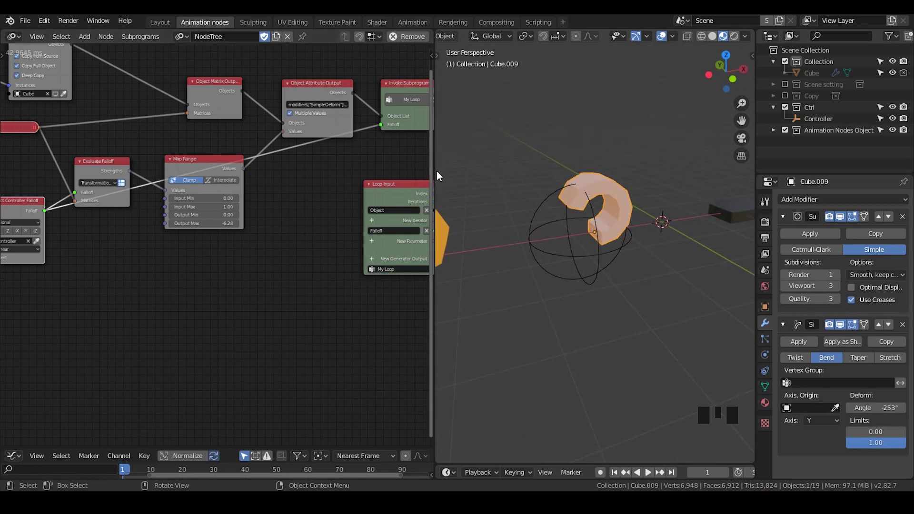
pyautogui.click(437, 175)
pyautogui.moveTo(357, 210); pyautogui.dragTo(385, 157)
pyautogui.click(386, 157)
# Pan upstream in the node tree and duplicate the Object Instancer node
pyautogui.press('g')
pyautogui.click(272, 167)
pyautogui.moveTo(613, 250); pyautogui.dragTo(190, 282)
pyautogui.scroll(-3)
pyautogui.scroll(3)
pyautogui.scroll(-3)
pyautogui.scroll(3)
pyautogui.click(109, 186)
pyautogui.press('shift+d')
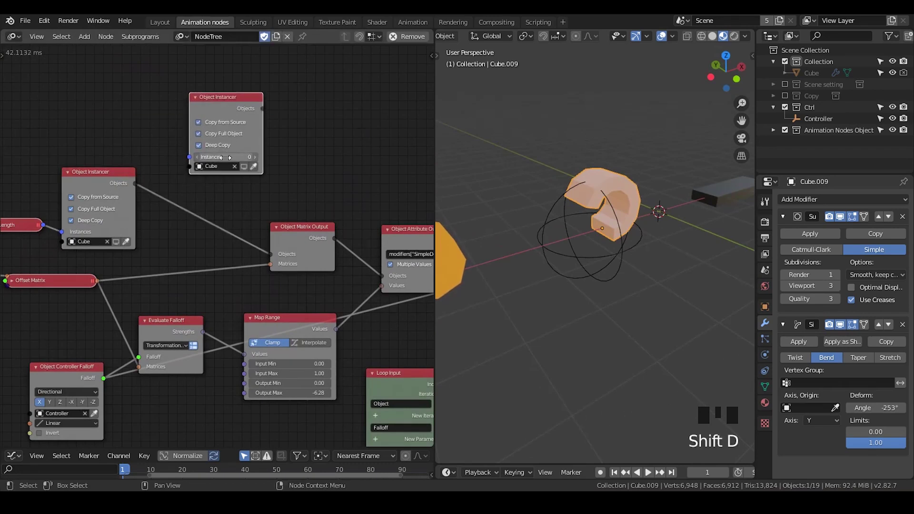
# Try a different Object Instancer instance type, then undo the change
pyautogui.click(239, 174)
pyautogui.click(232, 142)
pyautogui.moveTo(230, 142); pyautogui.dragTo(249, 178)
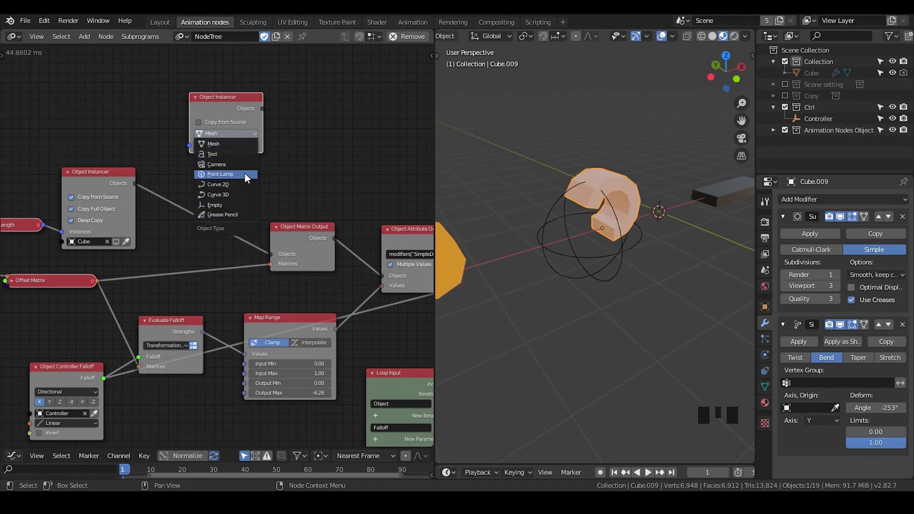
pyautogui.click(245, 110)
pyautogui.press('x')
# Select the Controller empty and start sliding it along global X toward the bars
pyautogui.middleClick(326, 222)
pyautogui.scroll(3)
pyautogui.moveTo(345, 242); pyautogui.dragTo(640, 296)
pyautogui.scroll(3)
pyautogui.scroll(-3)
pyautogui.moveTo(641, 308); pyautogui.dragTo(599, 265)
pyautogui.click(599, 265)
pyautogui.press('g')
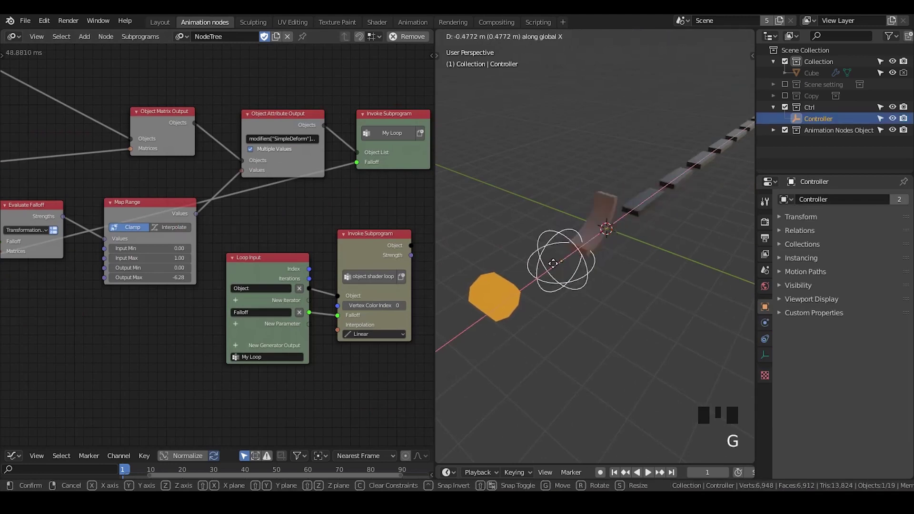
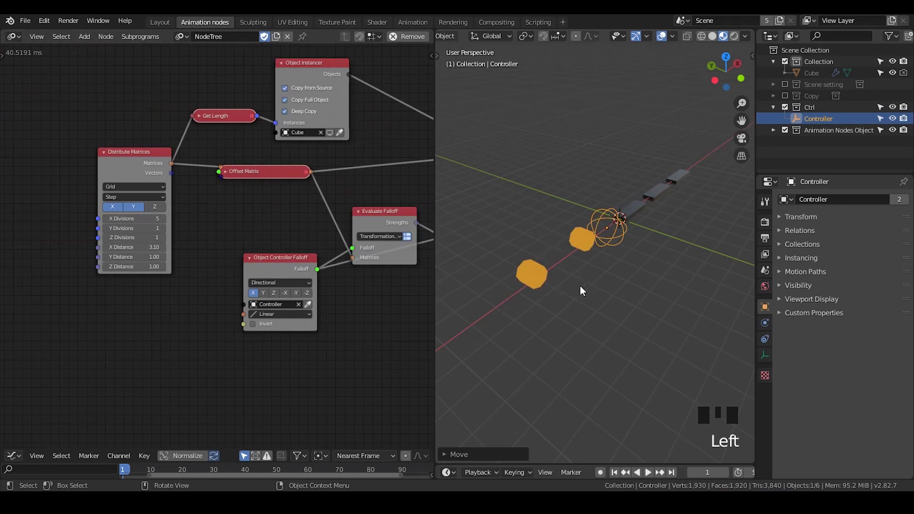
# Drag the Controller along the row of bars, constrained to X
pyautogui.moveTo(582, 297); pyautogui.dragTo(625, 241)
pyautogui.press('g')
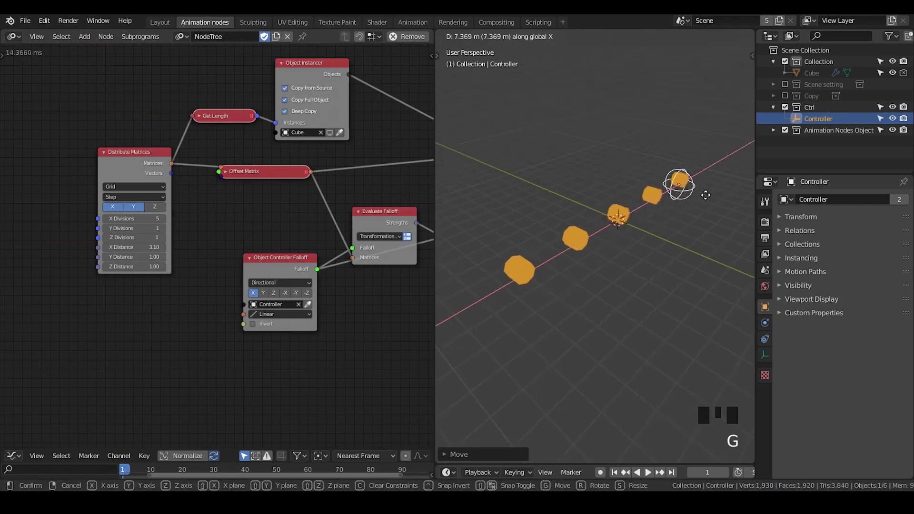
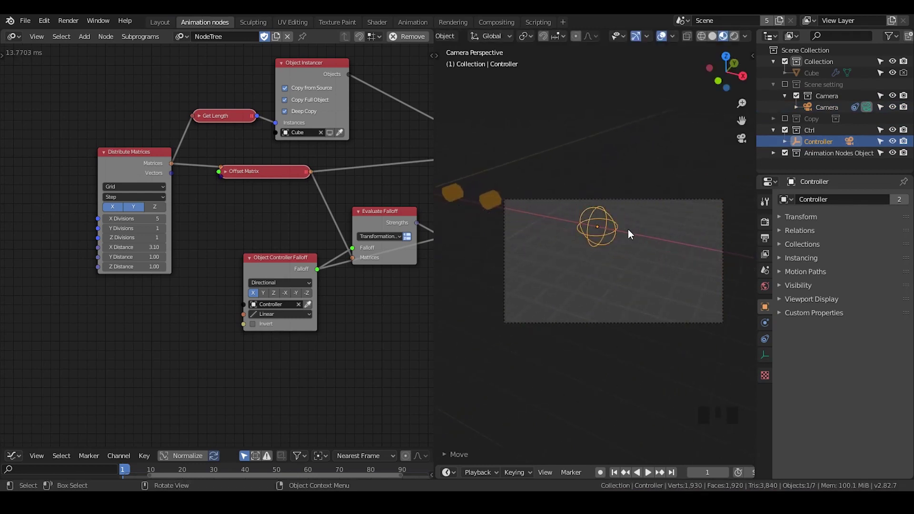
# Nudge the Controller along X inside the camera frame and toggle the N sidebar
pyautogui.press('g')
pyautogui.press('g')
pyautogui.middleClick(624, 244)
pyautogui.press('n')
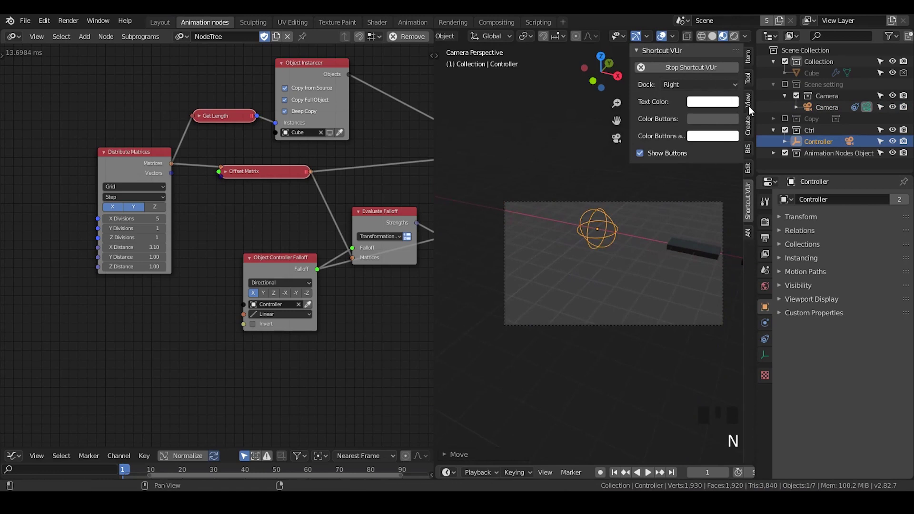
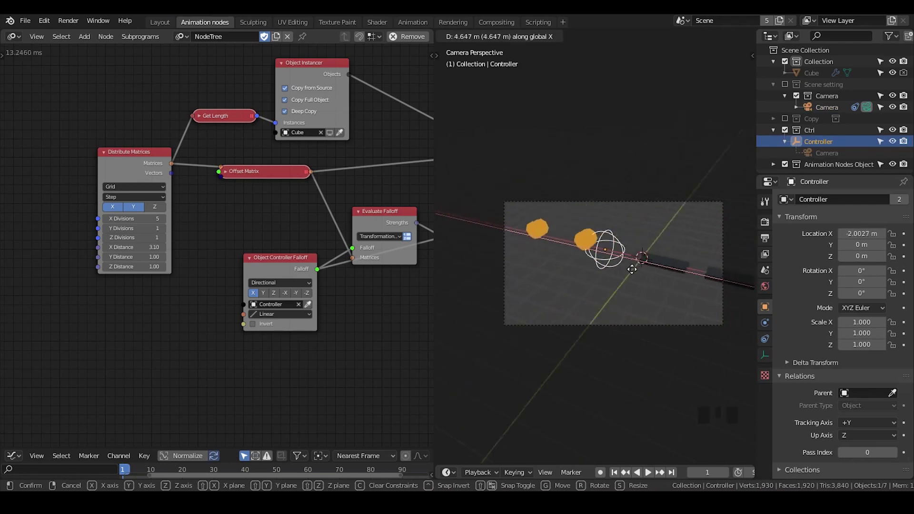
# Add a mesh Plane under the bars and scale it up to 12.717
pyautogui.press('shift+a')
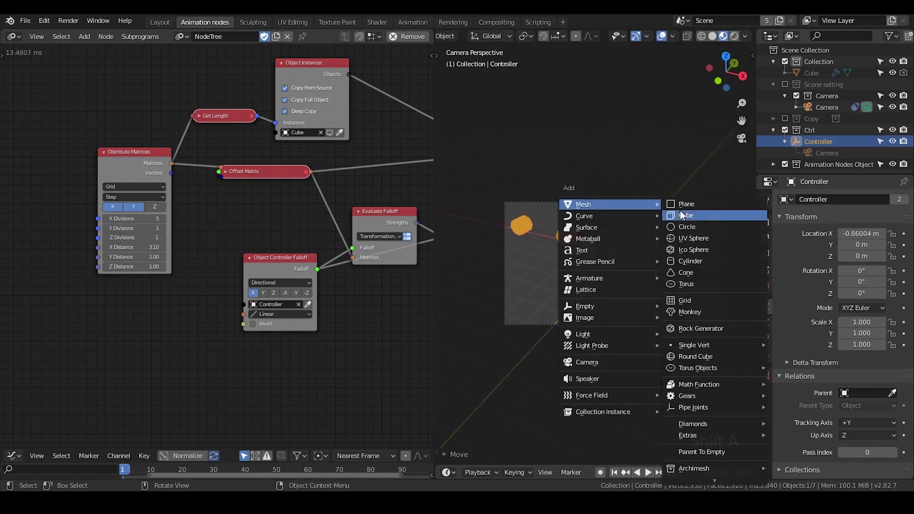
pyautogui.scroll(-3)
pyautogui.scroll(3)
pyautogui.press('s')
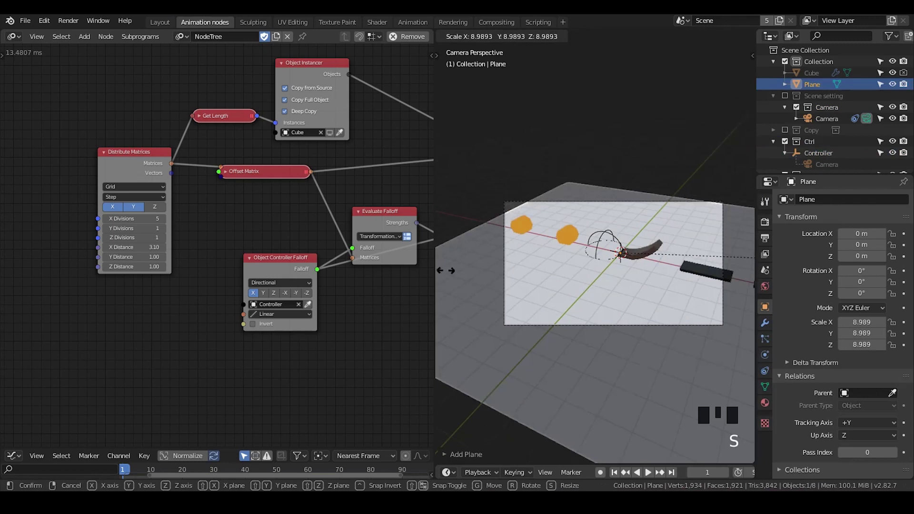
pyautogui.scroll(-3)
pyautogui.scroll(3)
pyautogui.scroll(-3)
pyautogui.moveTo(608, 264); pyautogui.dragTo(657, 281)
pyautogui.scroll(-3)
pyautogui.scroll(3)
pyautogui.middleClick(651, 280)
pyautogui.scroll(3)
# Shift the plane along X, duplicate it as Plane.001 beside it, and reselect the first plane
pyautogui.press('g')
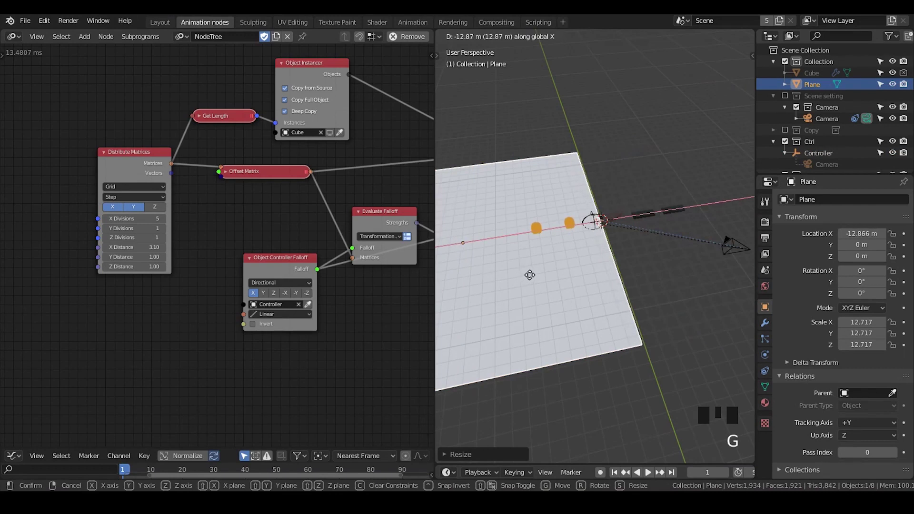
pyautogui.press('g')
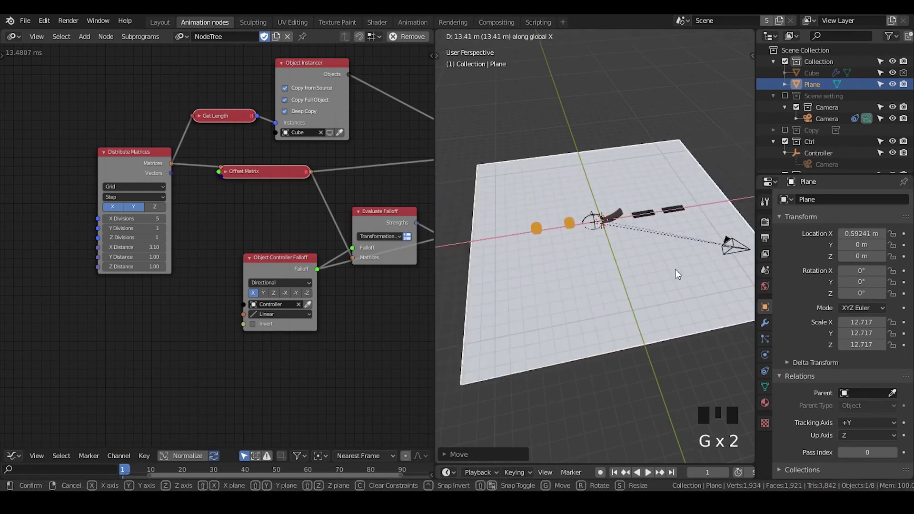
pyautogui.press('shift+d')
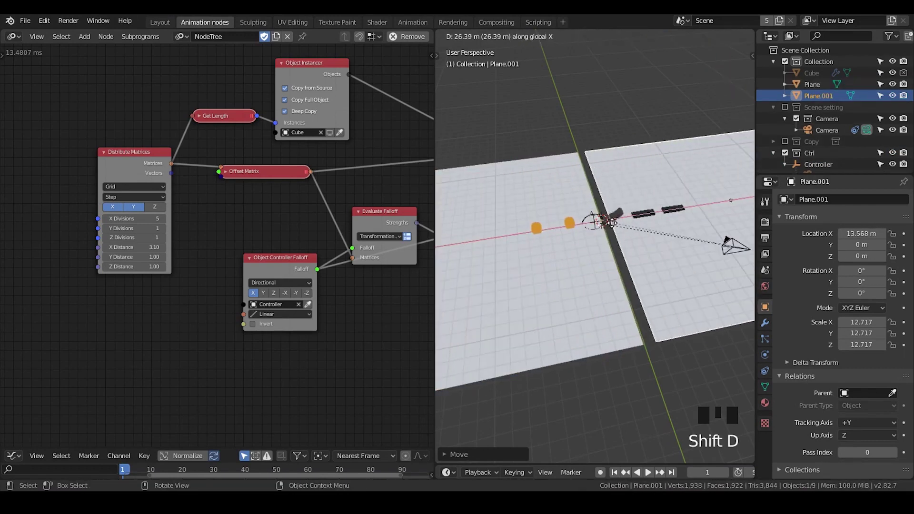
pyautogui.scroll(-3)
pyautogui.moveTo(635, 279); pyautogui.dragTo(597, 252)
pyautogui.click(598, 252)
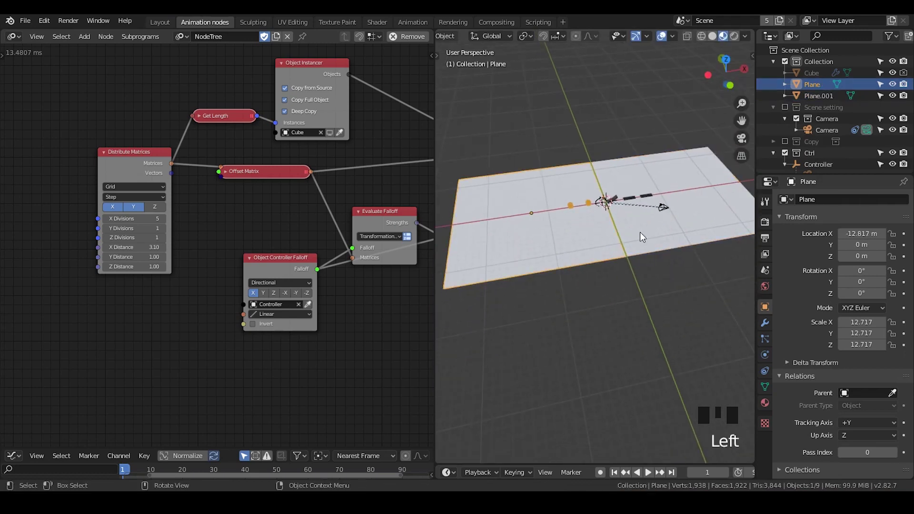
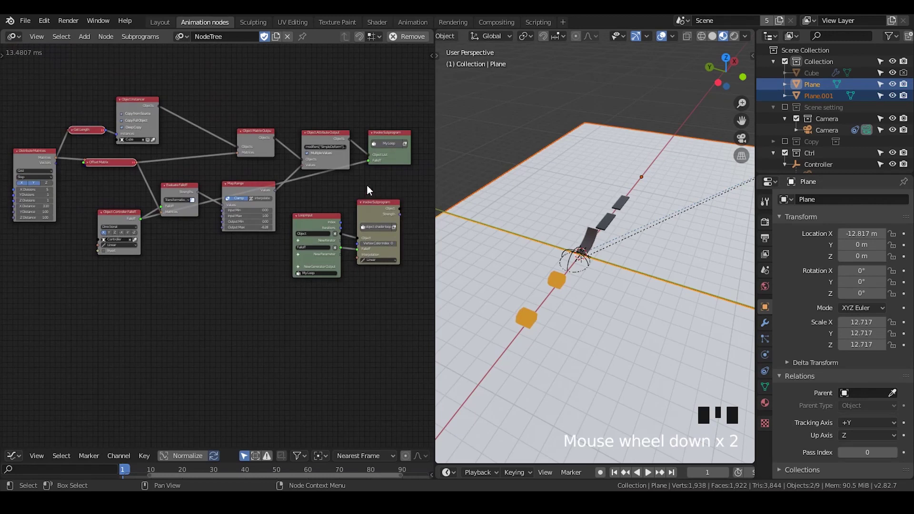
# Select the shader subprogram node in the Animation Nodes tree
pyautogui.click(377, 213)
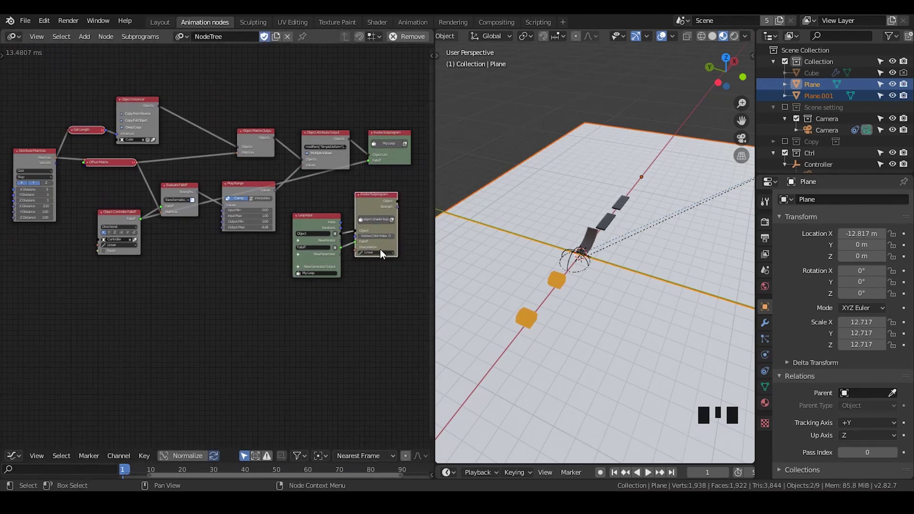
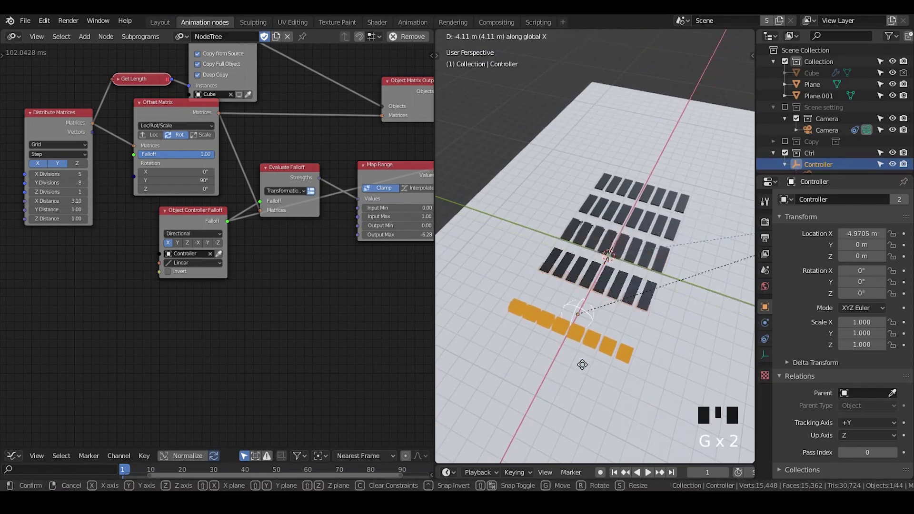
# Move the Controller further along X and orbit over the 5 by 8 grid of bars
pyautogui.moveTo(599, 345); pyautogui.dragTo(505, 187)
pyautogui.moveTo(643, 198); pyautogui.dragTo(721, 38)
pyautogui.click(720, 38)
pyautogui.moveTo(660, 229); pyautogui.dragTo(234, 153)
pyautogui.scroll(-3)
pyautogui.moveTo(251, 147); pyautogui.dragTo(269, 159)
pyautogui.scroll(3)
# Reposition the offset nodes and start a node search for Replicate Matrix
pyautogui.click(293, 148)
pyautogui.press('g')
pyautogui.moveTo(195, 152); pyautogui.dragTo(198, 173)
pyautogui.moveTo(208, 170); pyautogui.dragTo(211, 84)
pyautogui.click(211, 84)
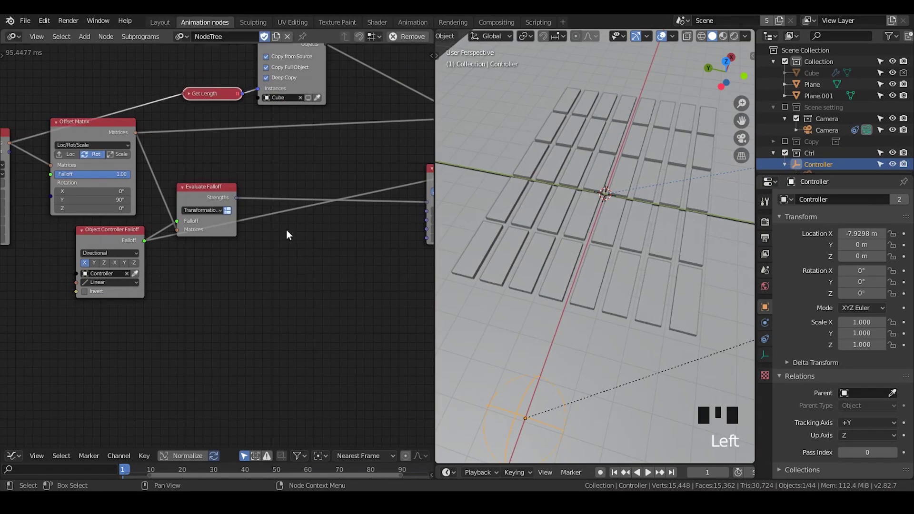
pyautogui.press('ctrl+a')
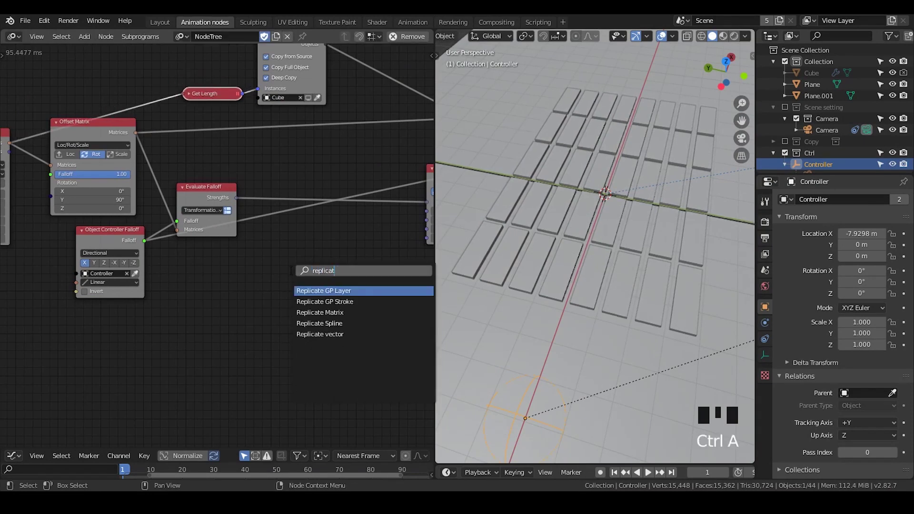
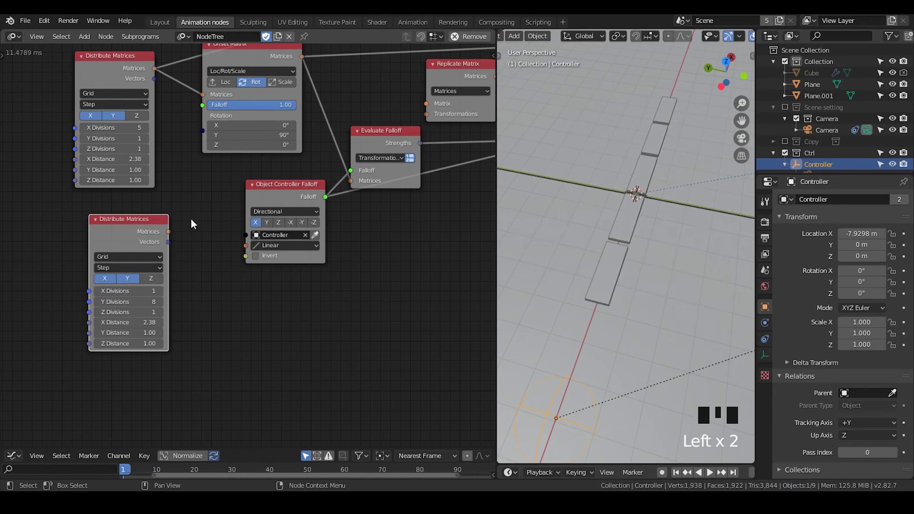
# Link the 8-division column into Replicate Matrix and feed its matrices to the object matrix output
pyautogui.moveTo(189, 214); pyautogui.dragTo(315, 144)
pyautogui.click(316, 145)
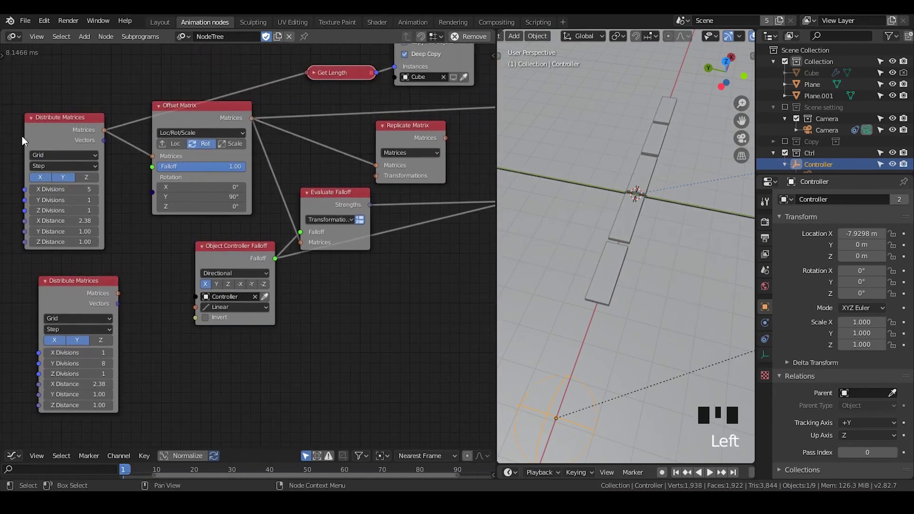
pyautogui.click(392, 134)
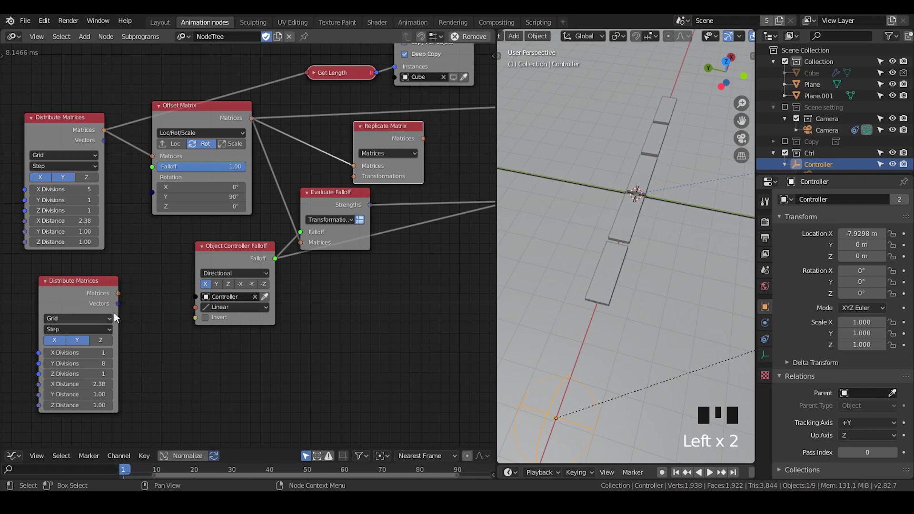
pyautogui.moveTo(120, 298); pyautogui.dragTo(162, 277)
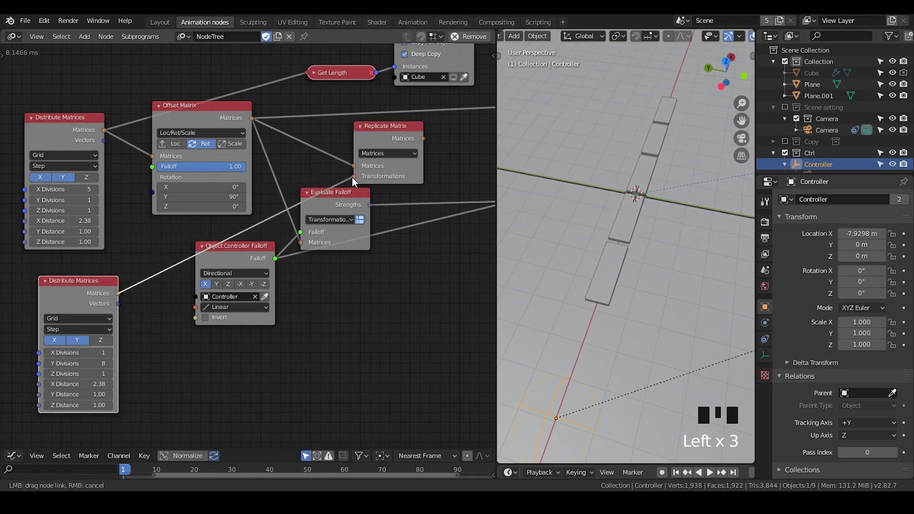
pyautogui.doubleClick(77, 342)
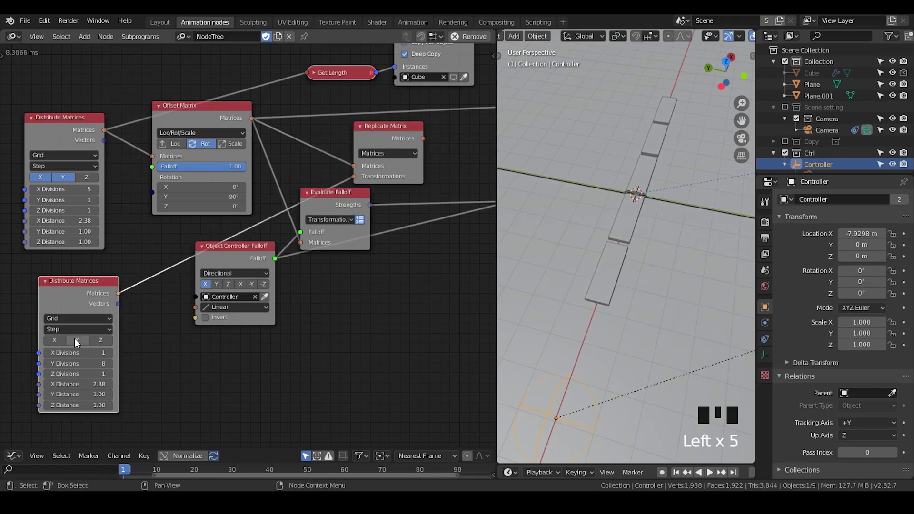
pyautogui.click(404, 131)
pyautogui.click(392, 145)
pyautogui.click(343, 131)
pyautogui.moveTo(342, 172); pyautogui.dragTo(370, 79)
pyautogui.moveTo(371, 79); pyautogui.dragTo(292, 117)
# Move the distribute and replicate nodes apart and check the resulting grid in the viewport
pyautogui.press('g')
pyautogui.moveTo(291, 211); pyautogui.dragTo(170, 157)
pyautogui.moveTo(170, 157); pyautogui.dragTo(307, 130)
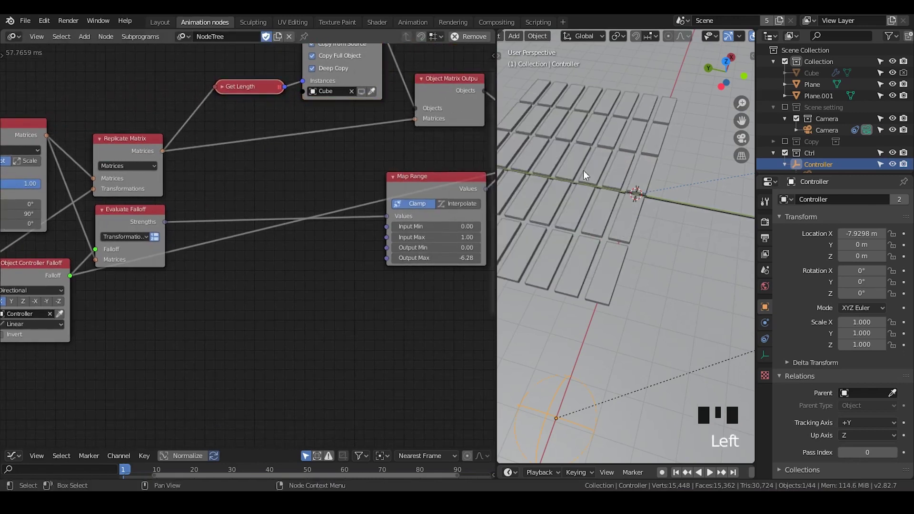
pyautogui.moveTo(658, 240); pyautogui.dragTo(699, 260)
pyautogui.scroll(-3)
pyautogui.moveTo(652, 201); pyautogui.dragTo(204, 102)
pyautogui.moveTo(204, 102); pyautogui.dragTo(159, 119)
pyautogui.press('g')
pyautogui.moveTo(244, 85); pyautogui.dragTo(250, 93)
pyautogui.moveTo(265, 100); pyautogui.dragTo(257, 130)
# Continue spacing out the offset and falloff nodes so their links untangle
pyautogui.press('h')
pyautogui.press('g')
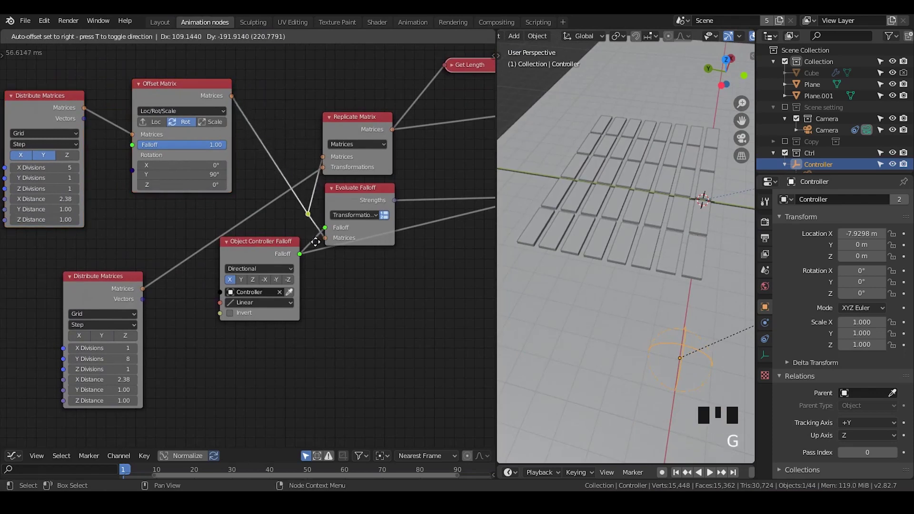
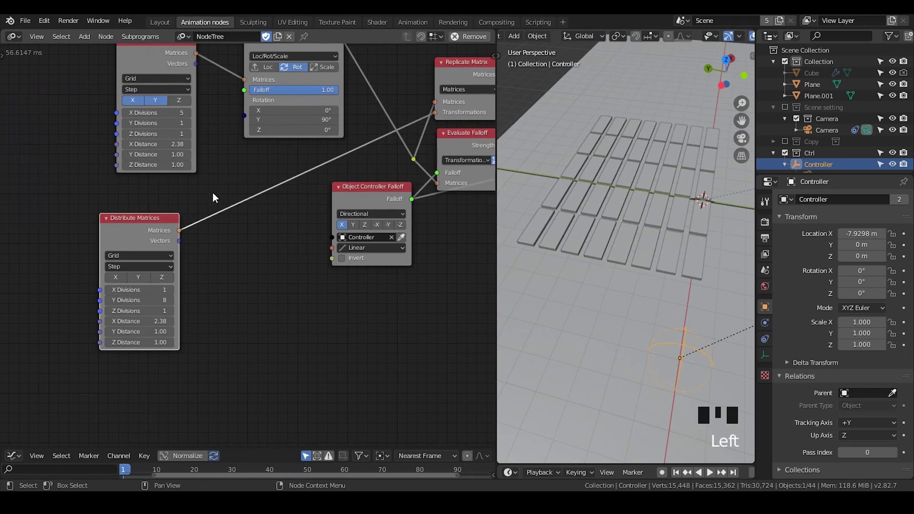
pyautogui.click(374, 200)
pyautogui.click(451, 145)
pyautogui.click(157, 232)
pyautogui.middleClick(310, 250)
pyautogui.scroll(-3)
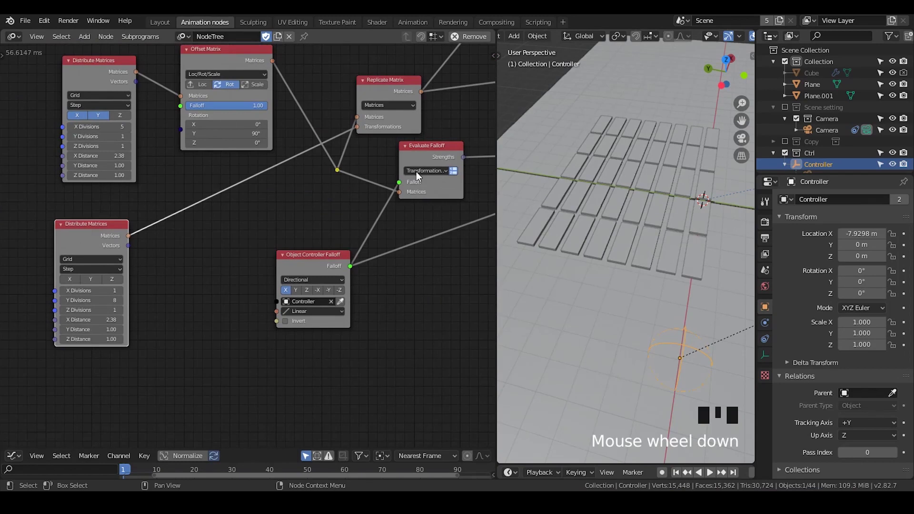
pyautogui.click(419, 159)
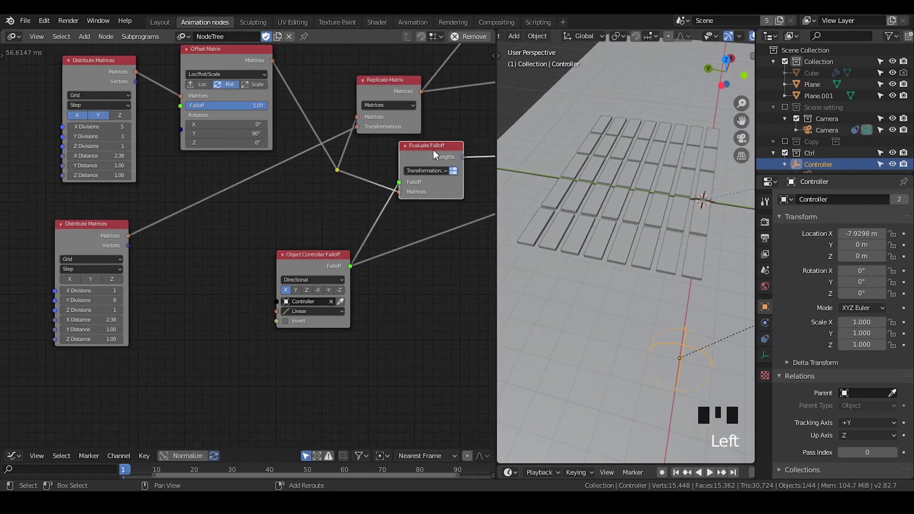
# Duplicate the Offset Matrix node and route the second grid through the copy
pyautogui.click(233, 59)
pyautogui.press('shift+d')
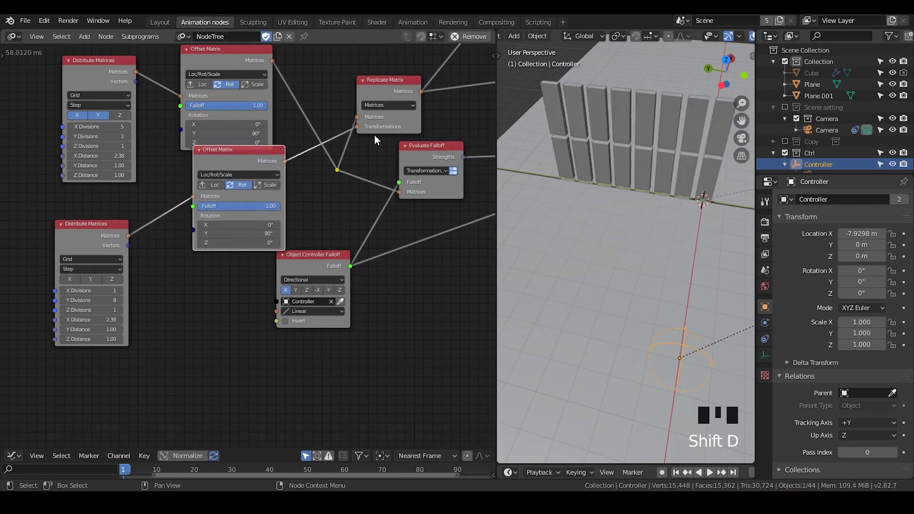
pyautogui.moveTo(238, 166); pyautogui.dragTo(228, 201)
pyautogui.middleClick(228, 201)
pyautogui.click(143, 215)
# Add an Index Mask Falloff (Every Nth, step 2) and feed it into the new offset's Falloff
pyautogui.press('ctrl+a')
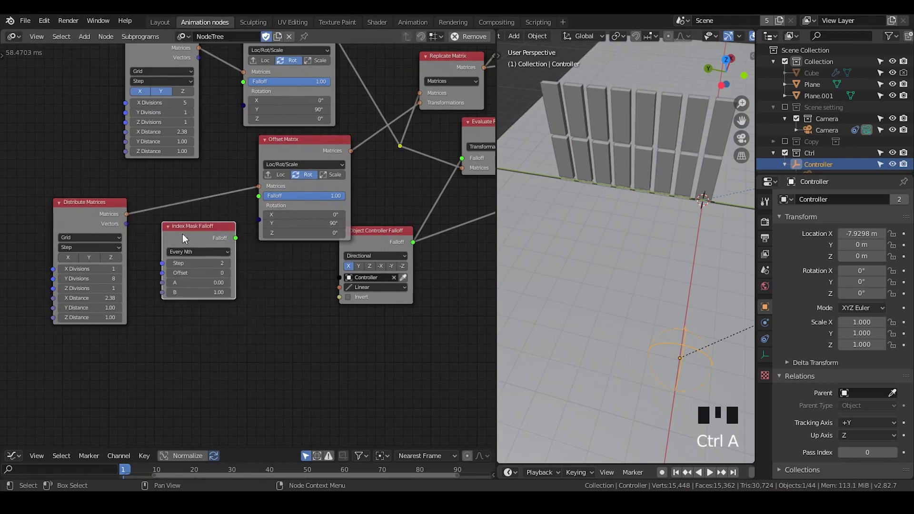
pyautogui.moveTo(236, 240); pyautogui.dragTo(326, 200)
pyautogui.moveTo(325, 200); pyautogui.dragTo(687, 171)
pyautogui.click(686, 172)
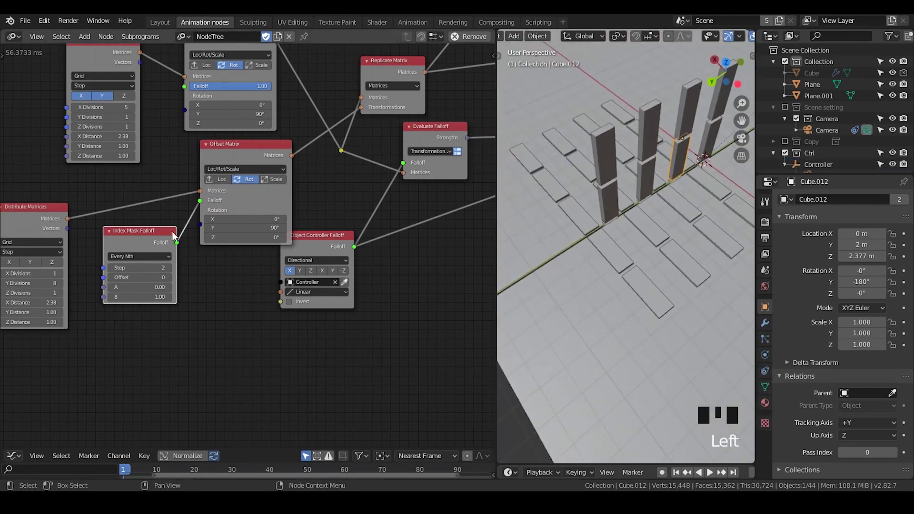
# Inspect the raised alternate rows in the viewport, selecting and nudging individual pieces
pyautogui.middleClick(116, 247)
pyautogui.scroll(3)
pyautogui.click(60, 189)
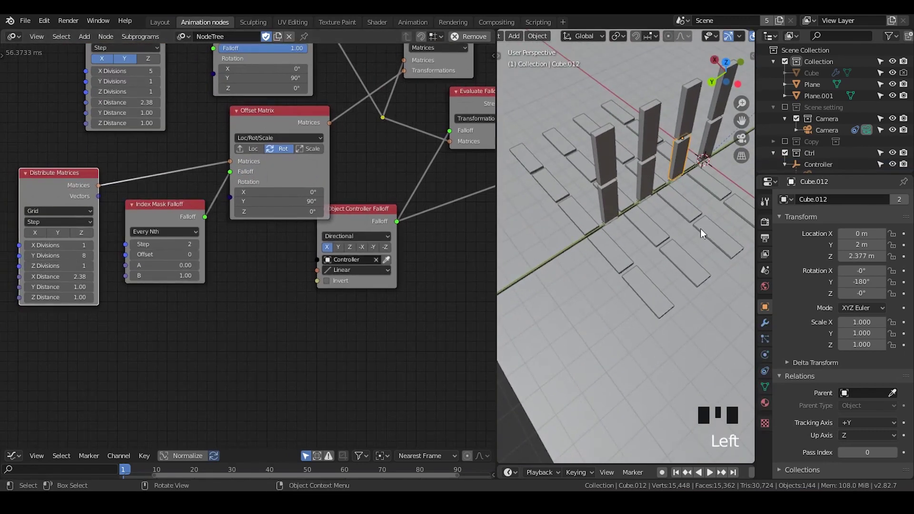
pyautogui.moveTo(670, 238); pyautogui.dragTo(618, 280)
pyautogui.scroll(-3)
pyautogui.moveTo(633, 275); pyautogui.dragTo(371, 176)
pyautogui.click(371, 176)
pyautogui.press('g')
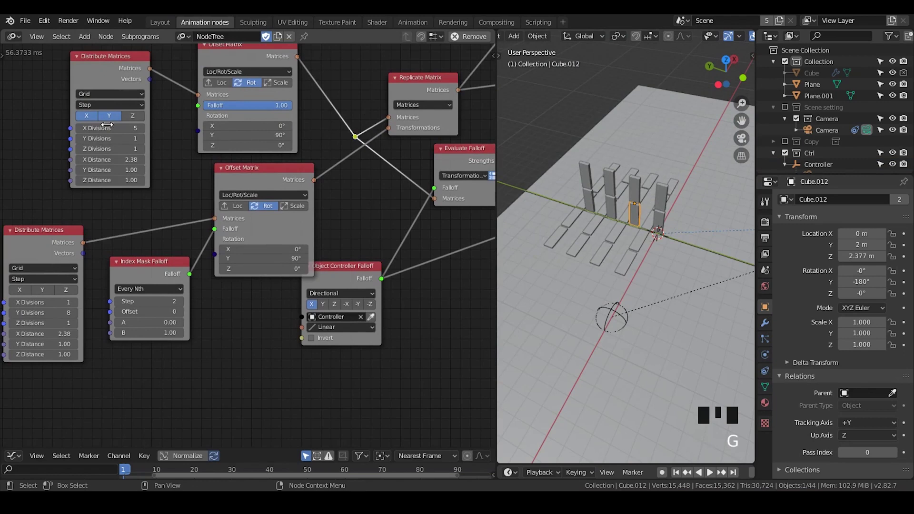
pyautogui.click(668, 208)
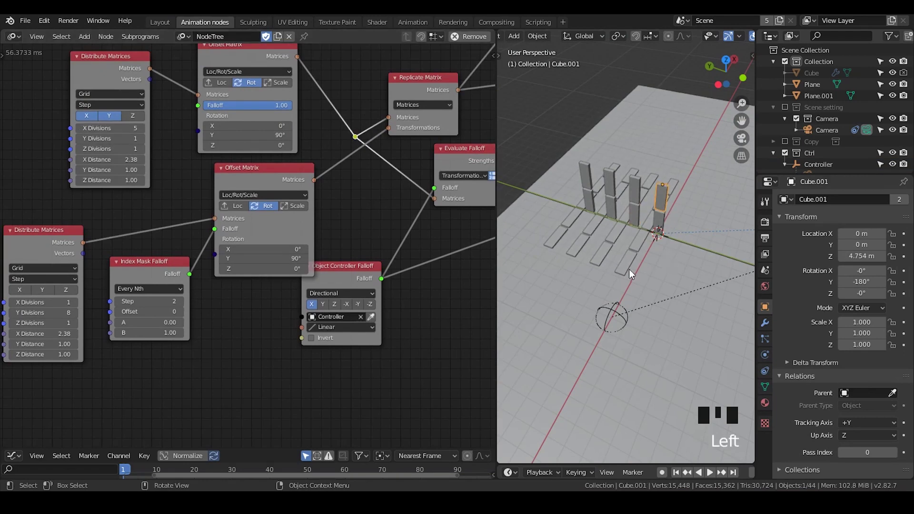
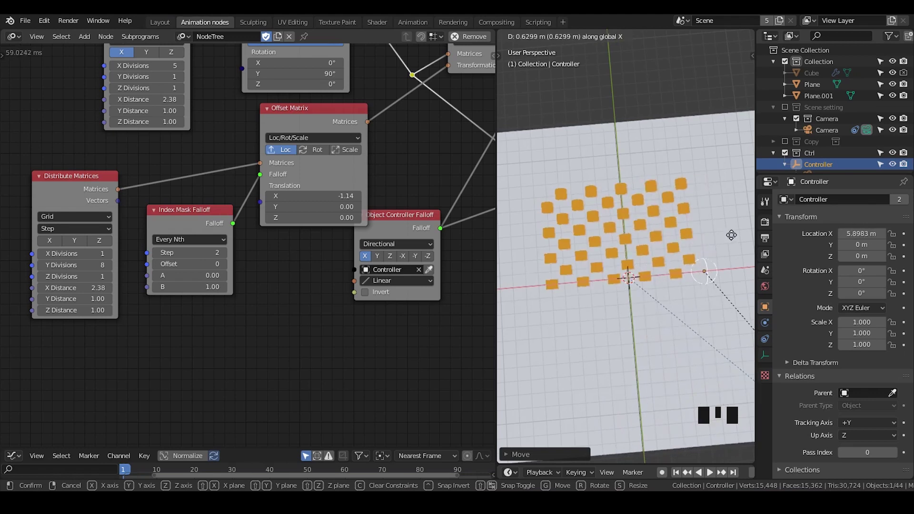
pyautogui.moveTo(660, 313); pyautogui.dragTo(709, 326)
pyautogui.click(709, 326)
pyautogui.moveTo(661, 287); pyautogui.dragTo(648, 299)
pyautogui.scroll(3)
pyautogui.scroll(-3)
pyautogui.moveTo(665, 288); pyautogui.dragTo(668, 226)
pyautogui.click(668, 226)
pyautogui.click(385, 23)
pyautogui.click(195, 109)
pyautogui.click(193, 114)
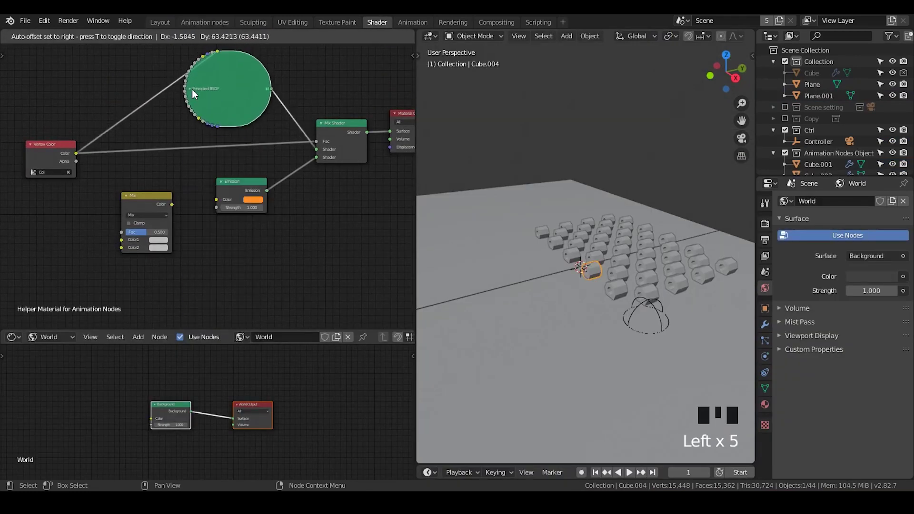
# Add an Add Shader node and connect the Principled BSDF and orange Emission into it
pyautogui.moveTo(194, 91); pyautogui.dragTo(244, 177)
pyautogui.moveTo(165, 60); pyautogui.dragTo(347, 195)
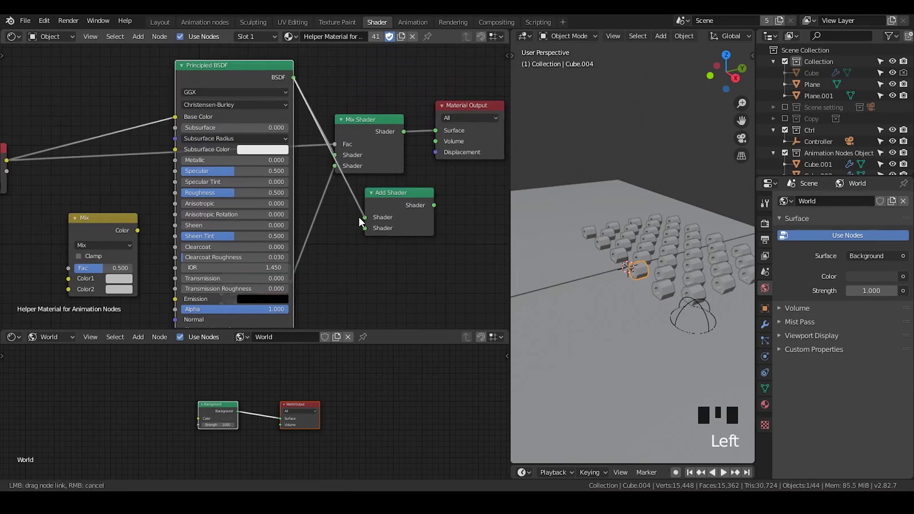
pyautogui.moveTo(184, 71); pyautogui.dragTo(390, 164)
pyautogui.moveTo(414, 132); pyautogui.dragTo(639, 331)
# Send the Add Shader result to the Material Output Surface so the pieces glow orange
pyautogui.scroll(3)
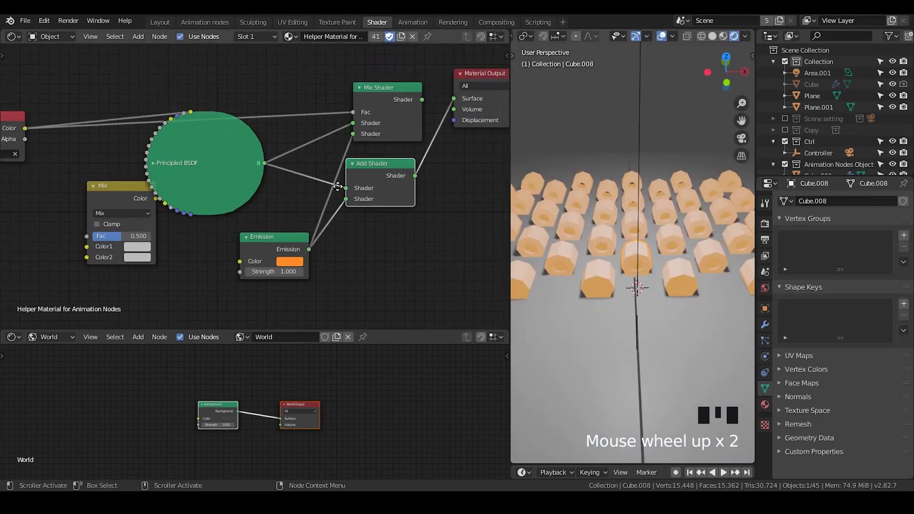
pyautogui.click(369, 102)
pyautogui.click(121, 203)
pyautogui.click(384, 184)
pyautogui.click(294, 243)
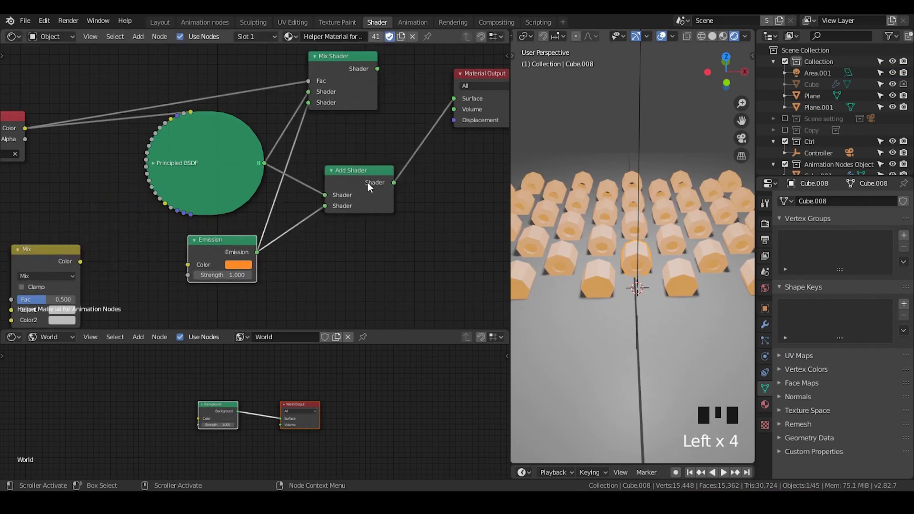
pyautogui.click(363, 188)
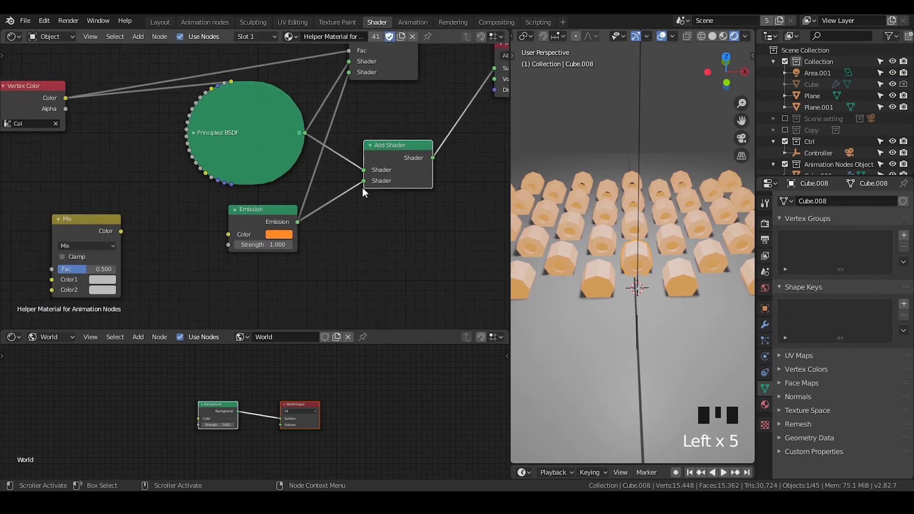
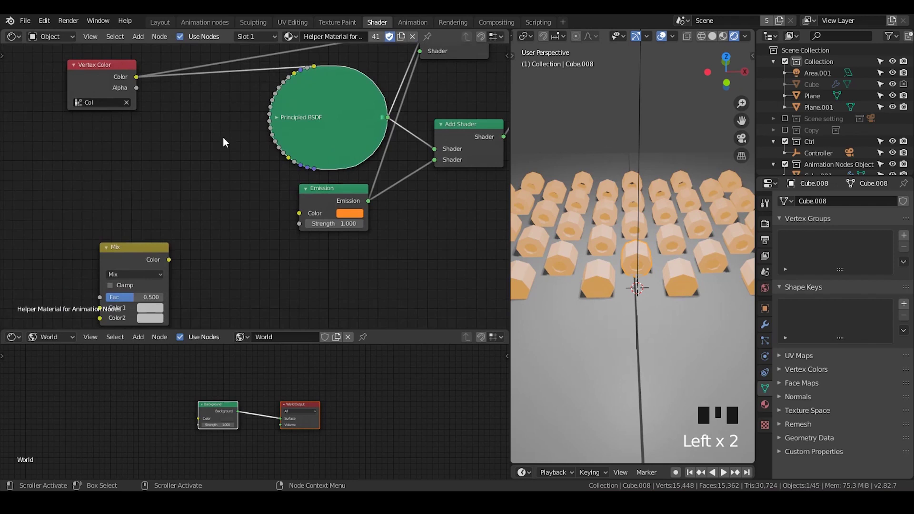
# Feed the Vertex Color into the Mix node's factor with black and white colours driving emission
pyautogui.click(128, 261)
pyautogui.click(161, 80)
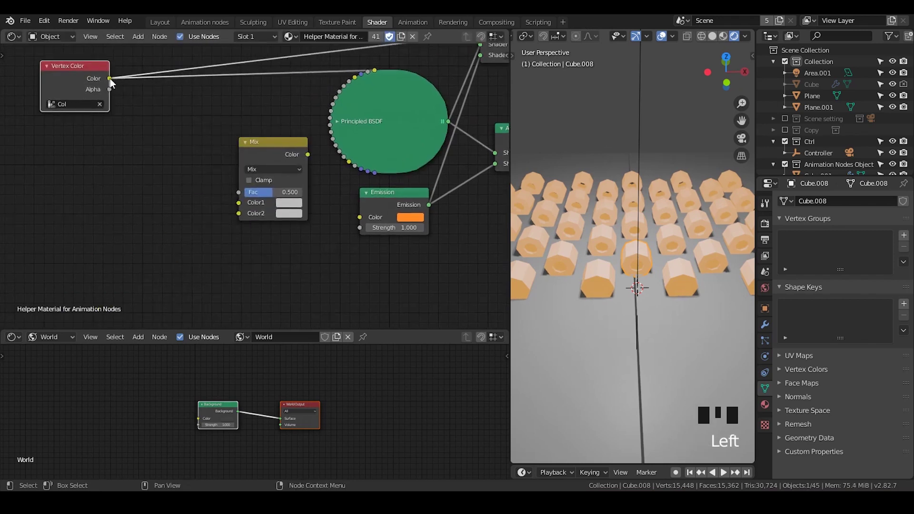
pyautogui.moveTo(241, 195); pyautogui.dragTo(254, 168)
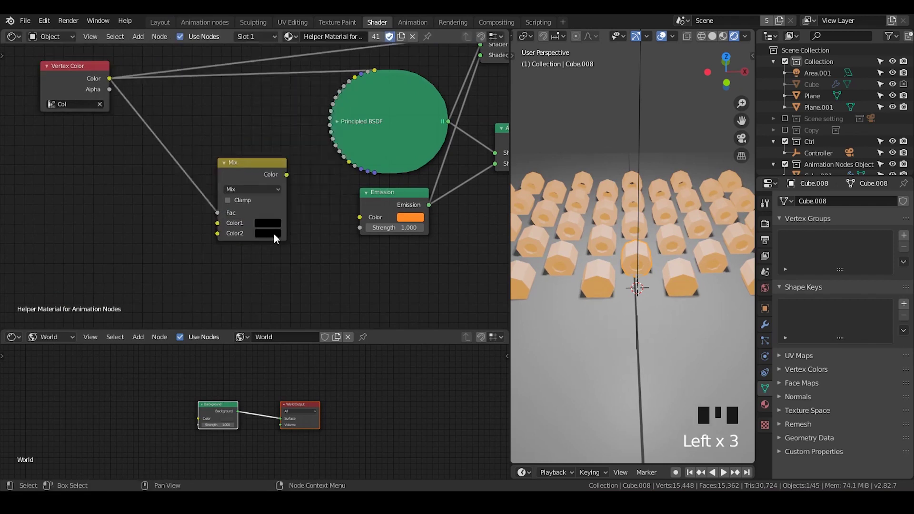
pyautogui.click(356, 219)
# Move the Controller empty in the viewport to test how nearby pieces light up white
pyautogui.middleClick(345, 247)
pyautogui.scroll(-3)
pyautogui.moveTo(641, 273); pyautogui.dragTo(650, 268)
pyautogui.scroll(-3)
pyautogui.click(743, 260)
pyautogui.click(744, 260)
pyautogui.press('g')
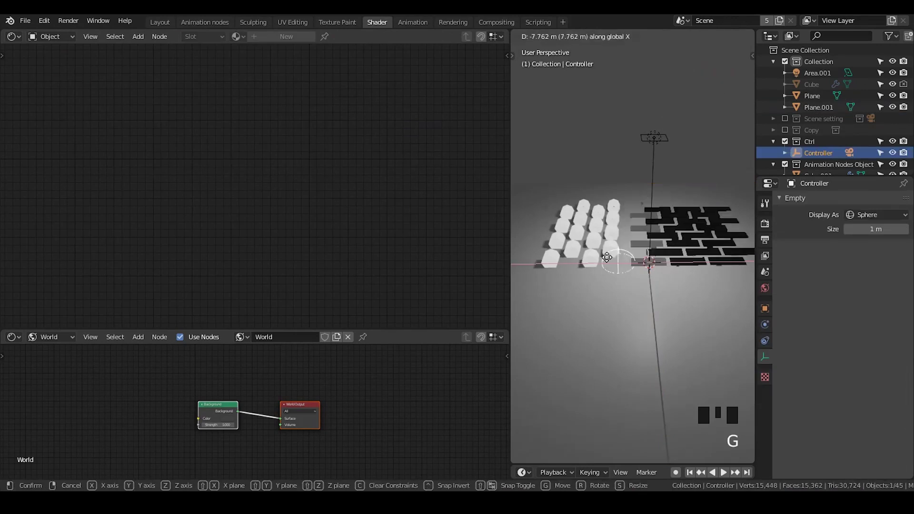
pyautogui.scroll(3)
pyautogui.scroll(3)
pyautogui.click(664, 244)
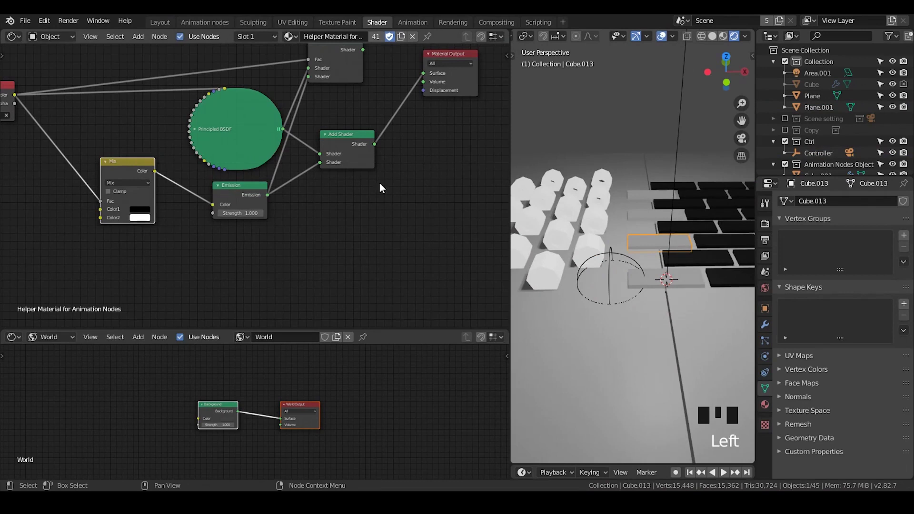
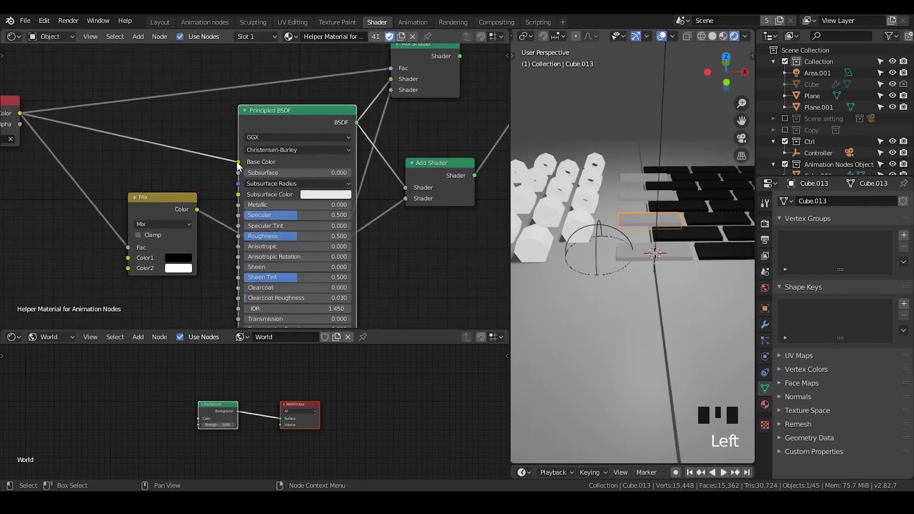
# Relink vertex colour to the BSDF Base Color and shift the controller again to check shading
pyautogui.moveTo(274, 128); pyautogui.dragTo(607, 264)
pyautogui.click(607, 257)
pyautogui.press('g')
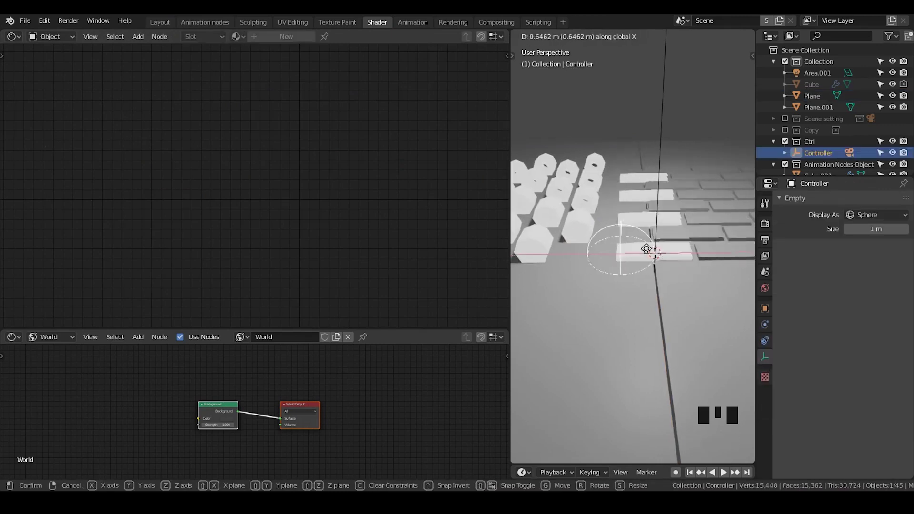
pyautogui.click(276, 115)
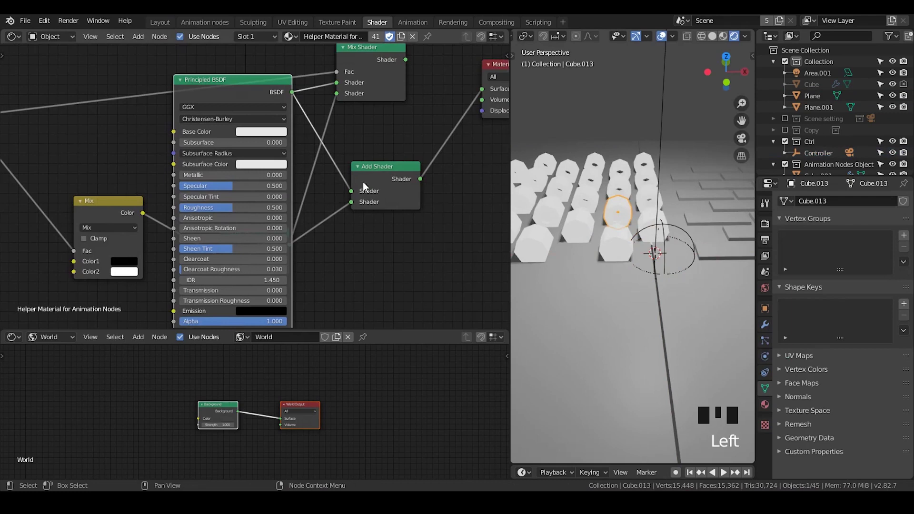
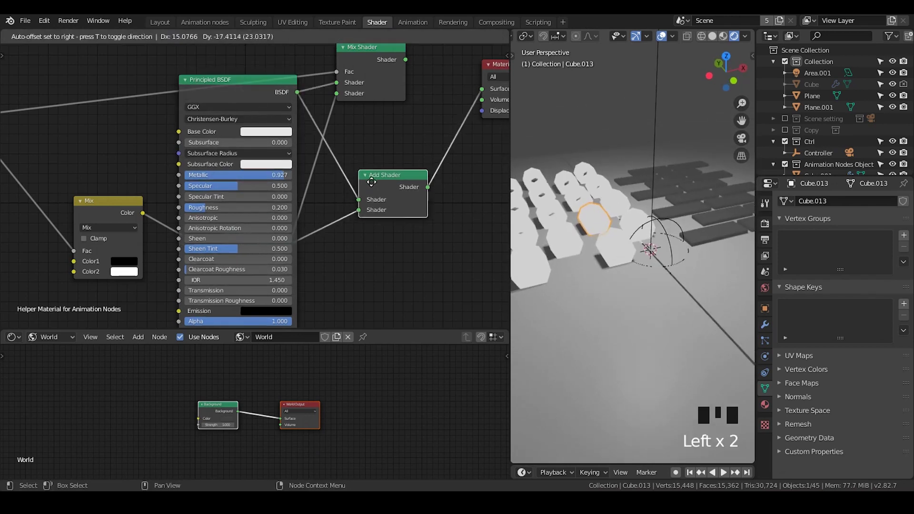
# Set the Principled BSDF to high Metallic (~0.93) and Roughness 0.2 for a glossy look
pyautogui.scroll(-3)
pyautogui.moveTo(623, 269); pyautogui.dragTo(186, 82)
pyautogui.click(185, 82)
pyautogui.click(193, 82)
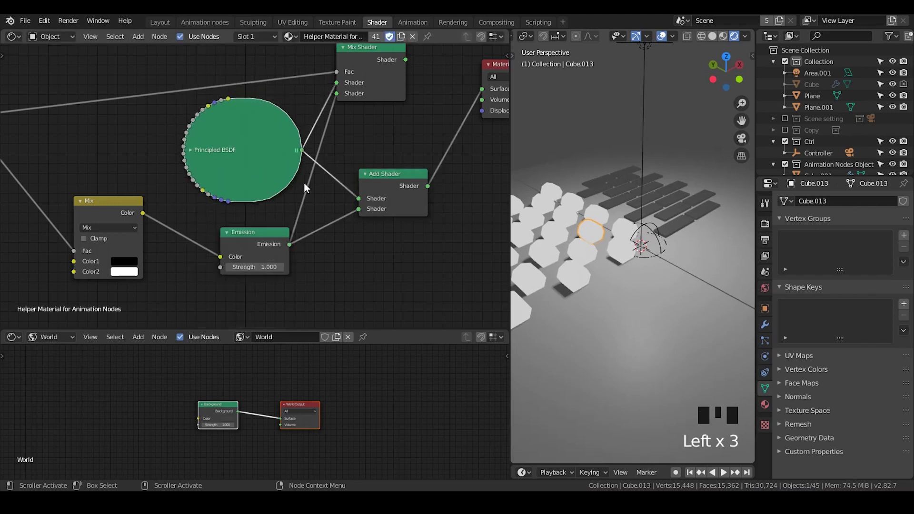
# Enable Ambient Occlusion, Bloom and Screen Space Reflections in Render Properties
pyautogui.click(793, 293)
pyautogui.click(793, 285)
pyautogui.click(797, 336)
# Orbit around the pieces and select ones near the controller to review the glossy result
pyautogui.scroll(-3)
pyautogui.moveTo(580, 291); pyautogui.dragTo(630, 293)
pyautogui.scroll(3)
pyautogui.moveTo(617, 302); pyautogui.dragTo(333, 167)
pyautogui.click(381, 78)
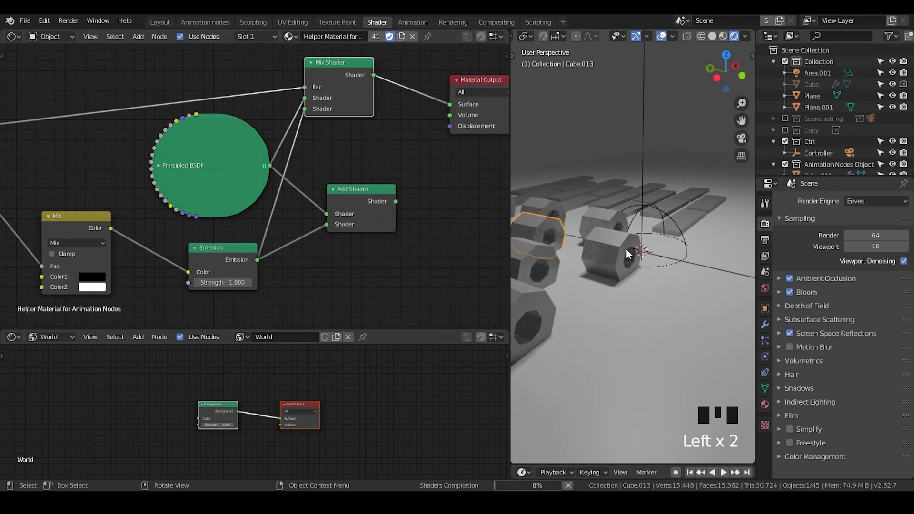
pyautogui.click(618, 247)
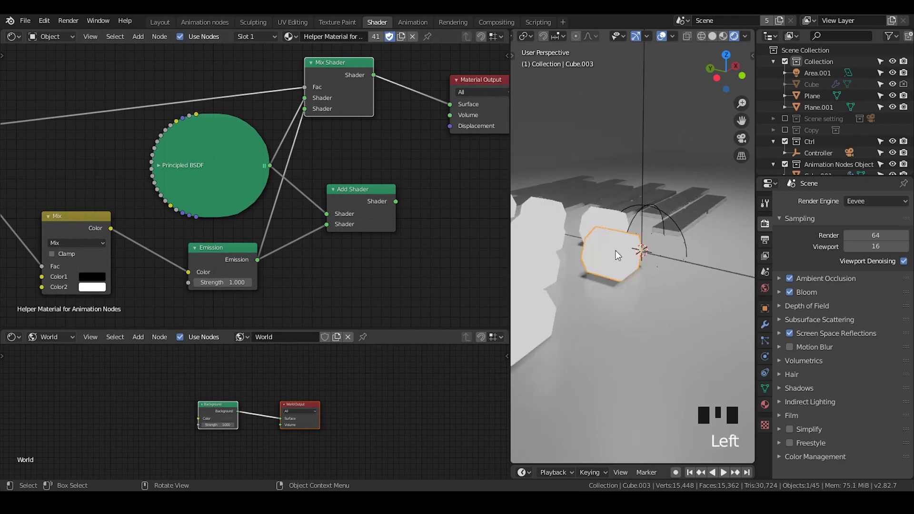
pyautogui.click(608, 224)
pyautogui.click(613, 262)
pyautogui.click(602, 233)
pyautogui.click(614, 262)
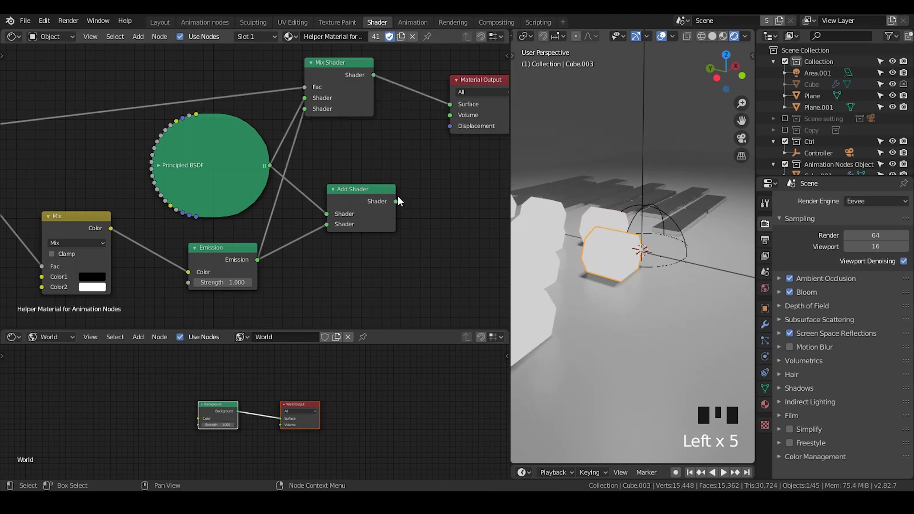